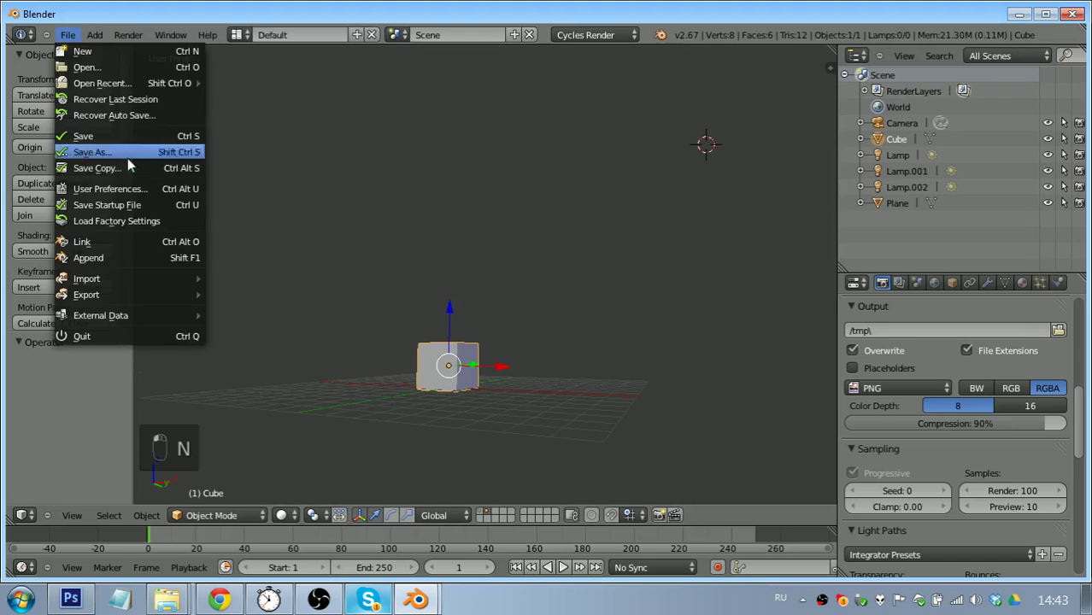
Dismiss the File menu and return to the empty 3D viewport
{"action": "left_click_drag", "start_coordinate": [133, 197], "coordinate": [100, 412]}
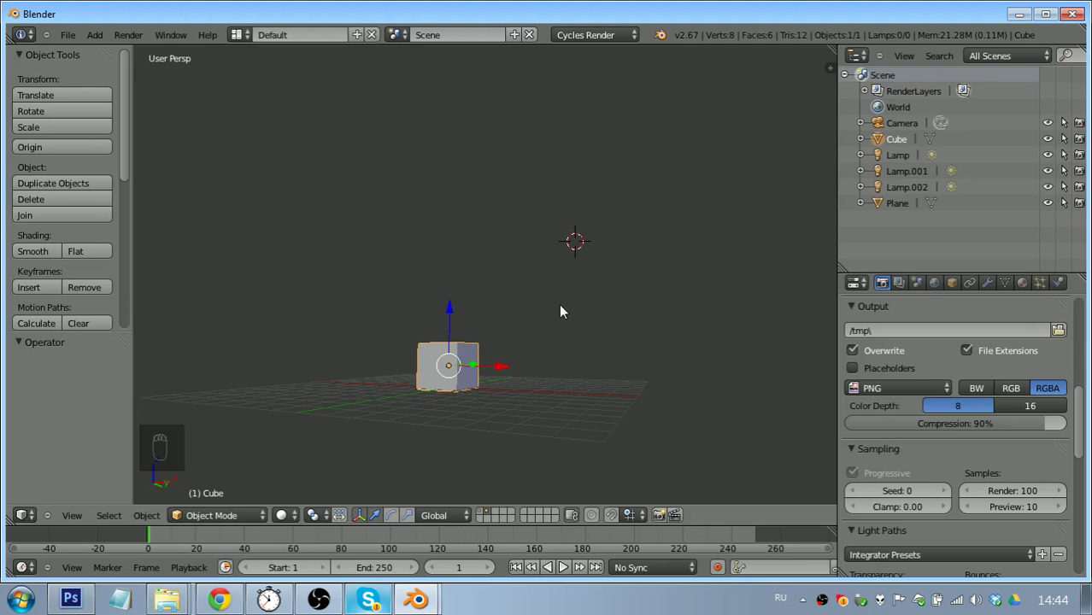
Orbit the 3D view so the cube sits centered in the viewport
{"action": "left_click_drag", "start_coordinate": [578, 337], "coordinate": [573, 275]}
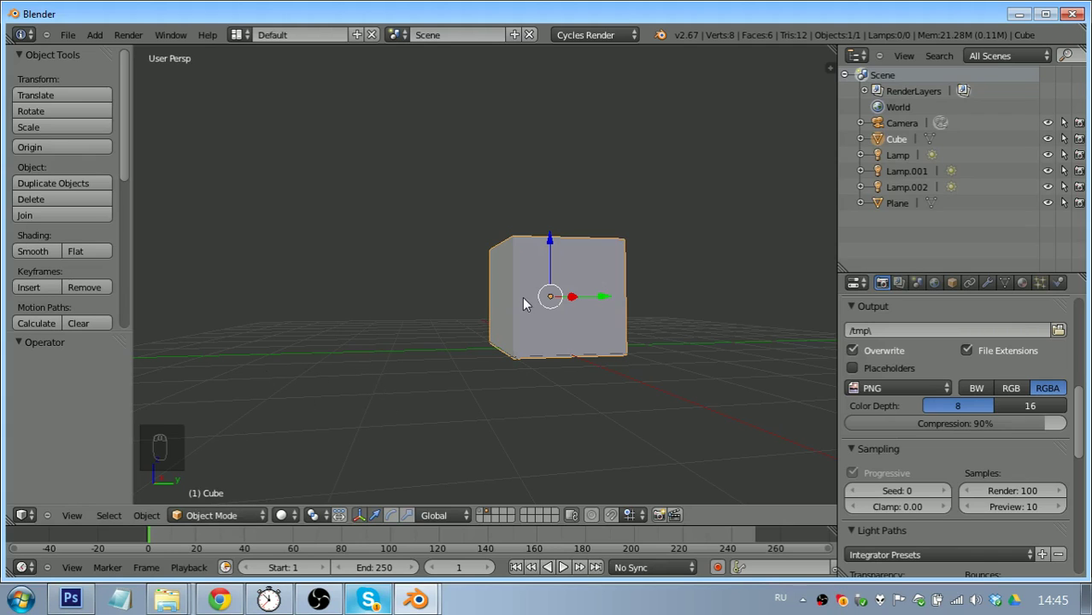
Select the cube so it can be switched into Sculpt Mode
{"action": "right_click", "coordinate": [239, 522]}
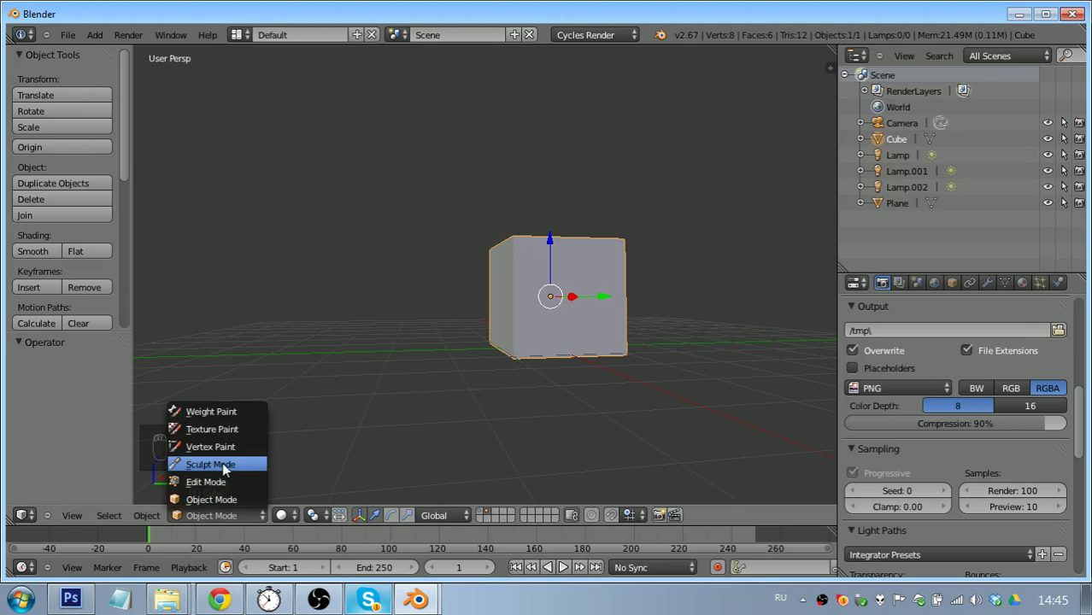
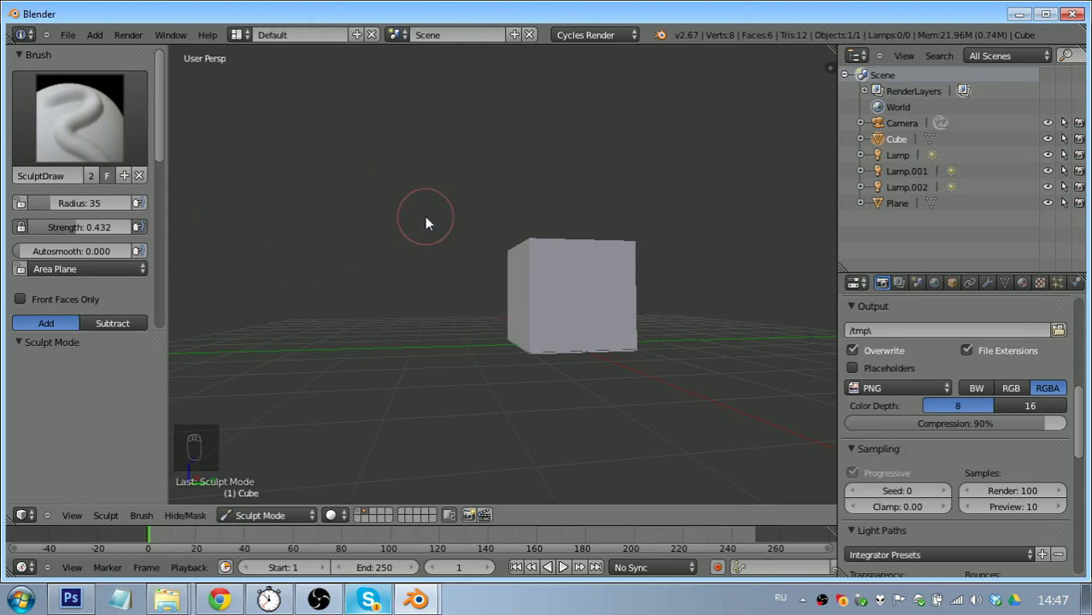
Shrink the sculpt brush to radius 26 and adjust its strength to 0.640
{"action": "key", "text": "f"}
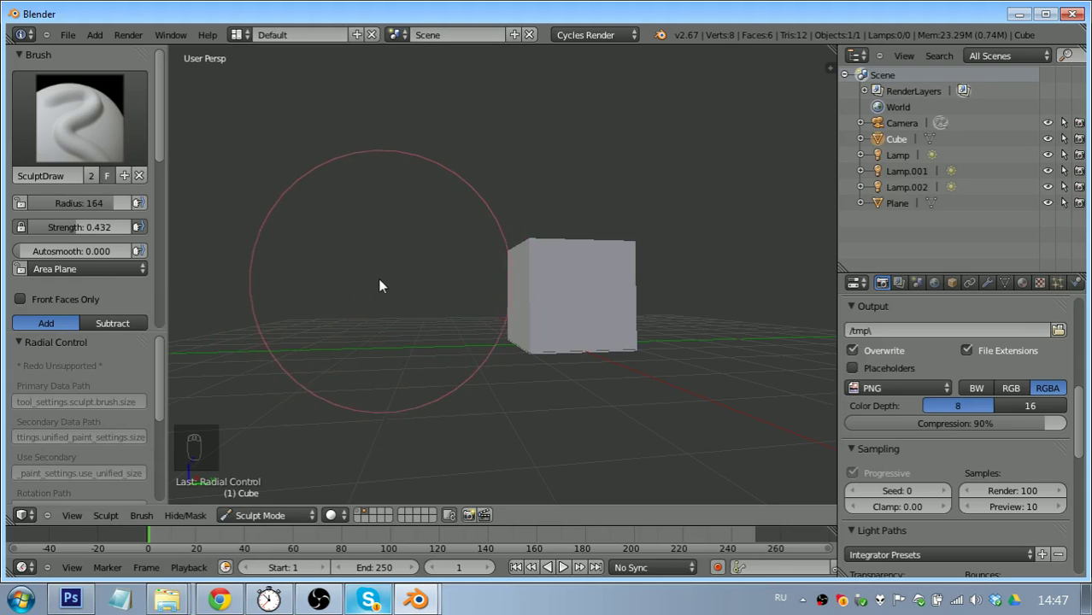
{"action": "key", "text": "f"}
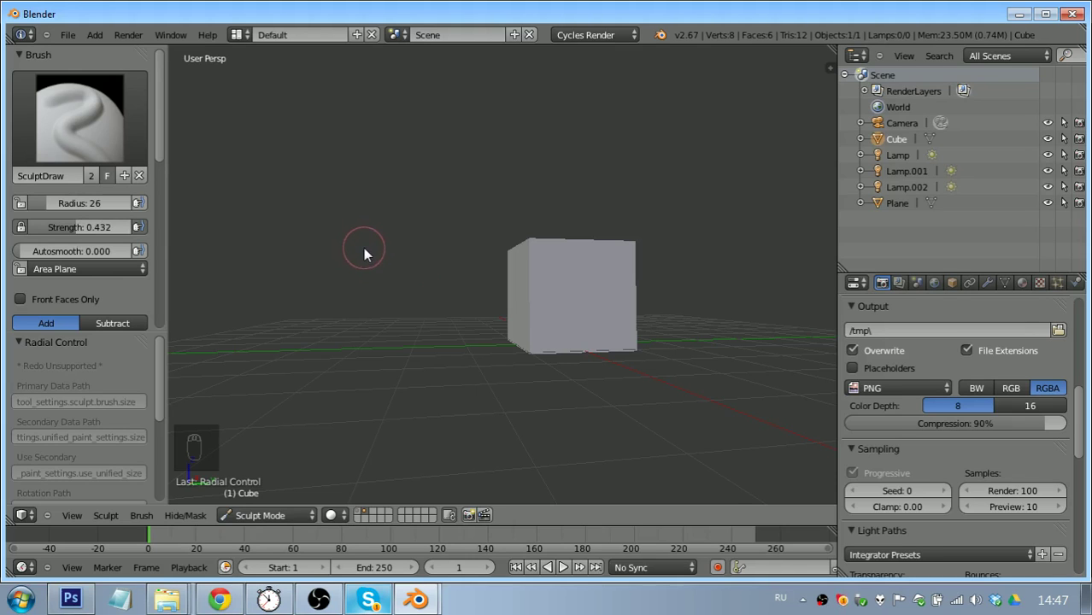
{"action": "key", "text": "shift+f"}
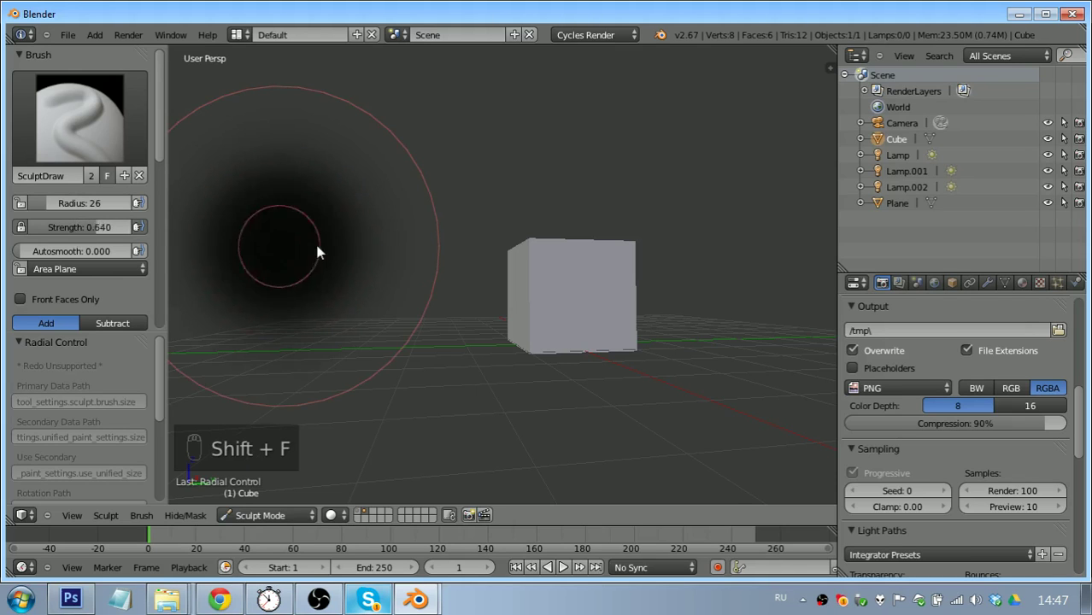
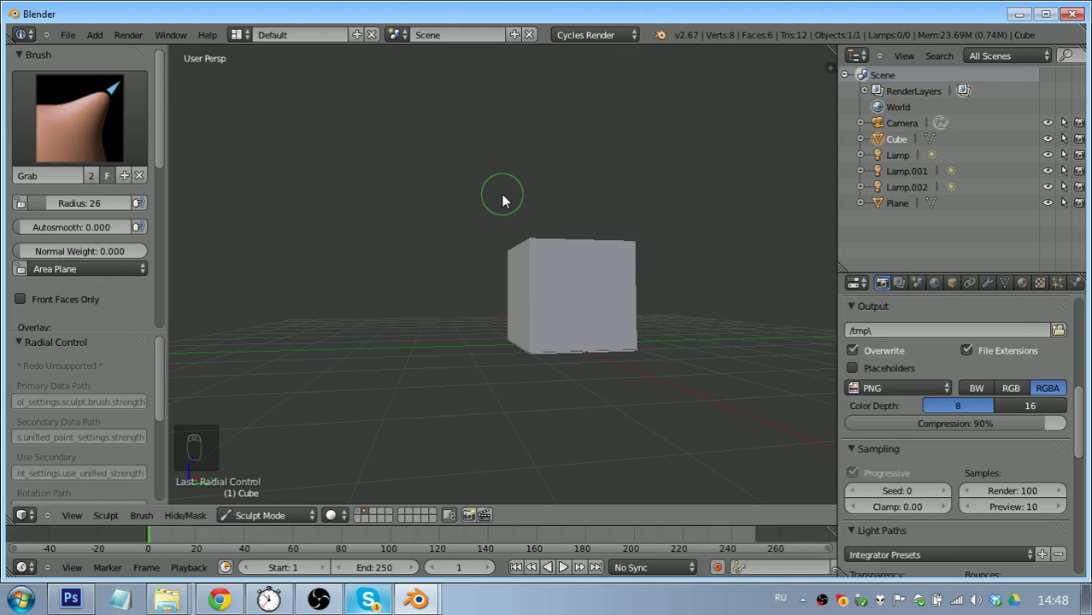
Inspect the cube's eight vertices in Edit Mode, then Grab one corner outward
{"action": "key", "text": "Tab"}
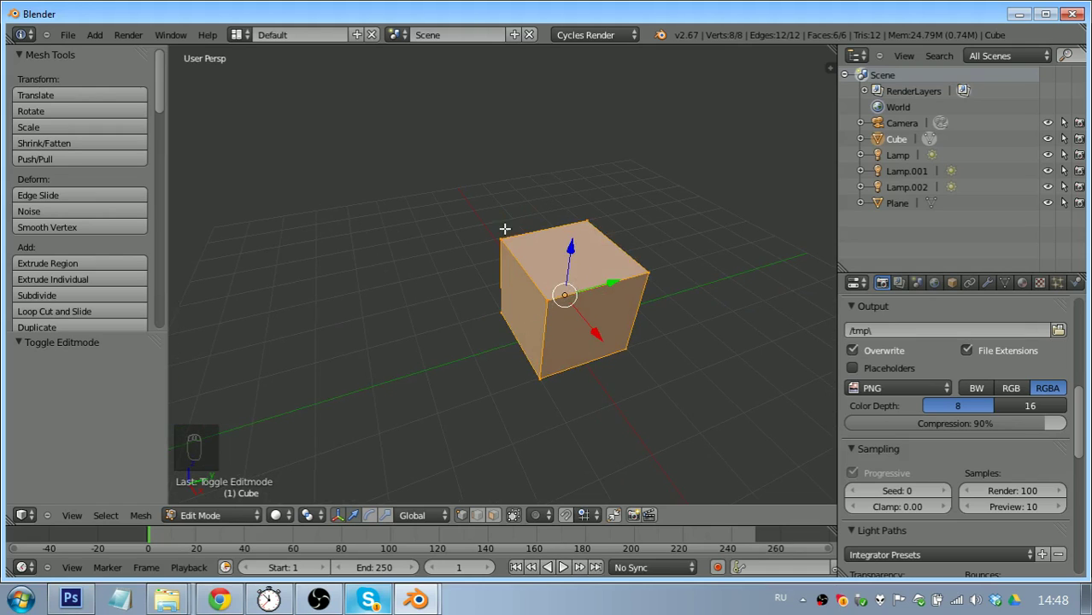
{"action": "key", "text": "Tab"}
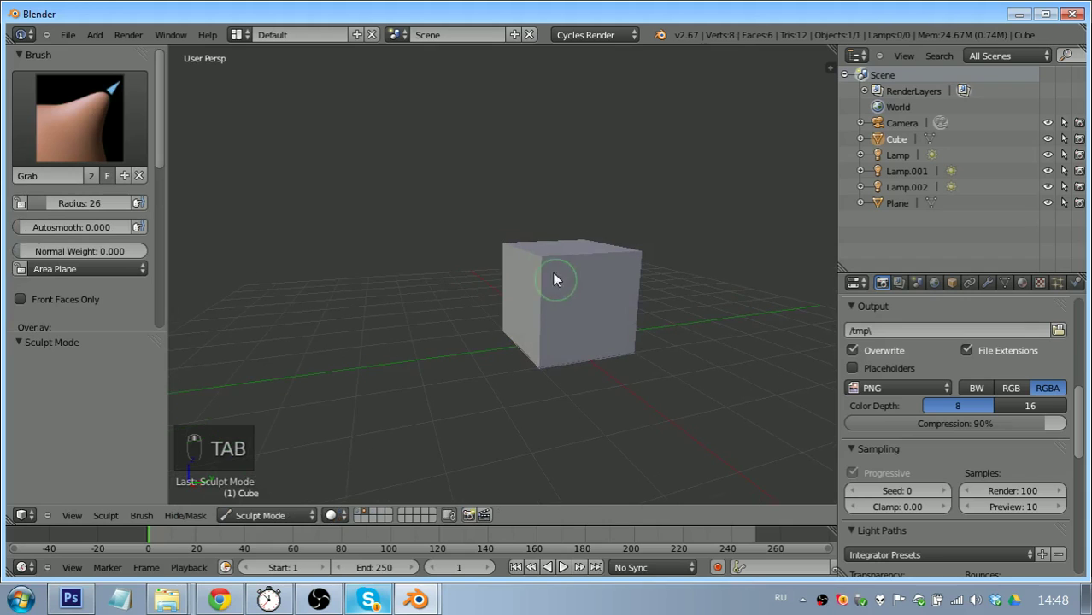
{"action": "left_click_drag", "start_coordinate": [548, 264], "coordinate": [604, 338]}
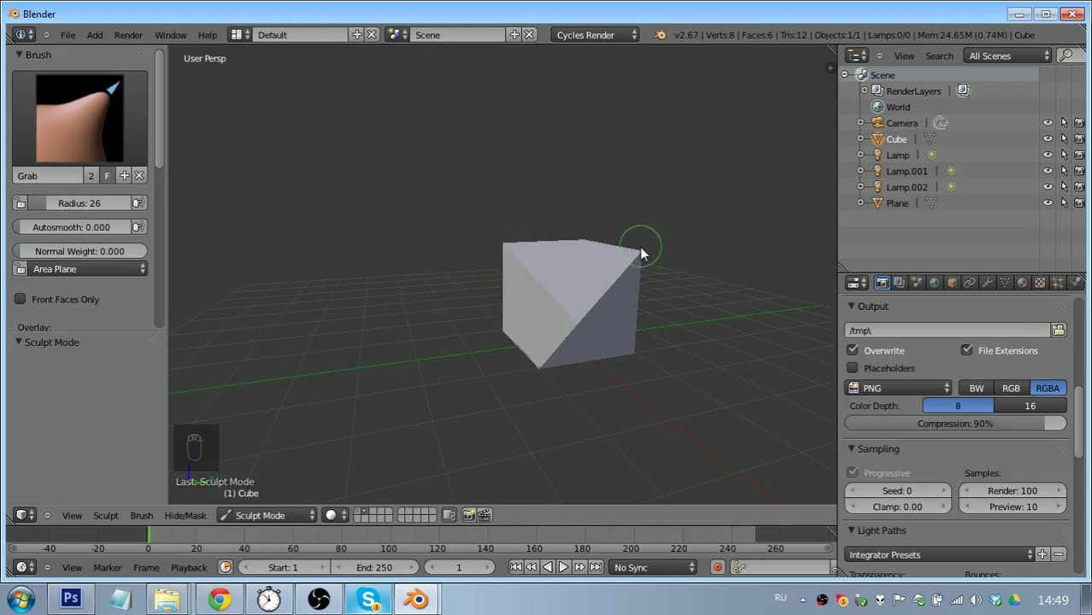
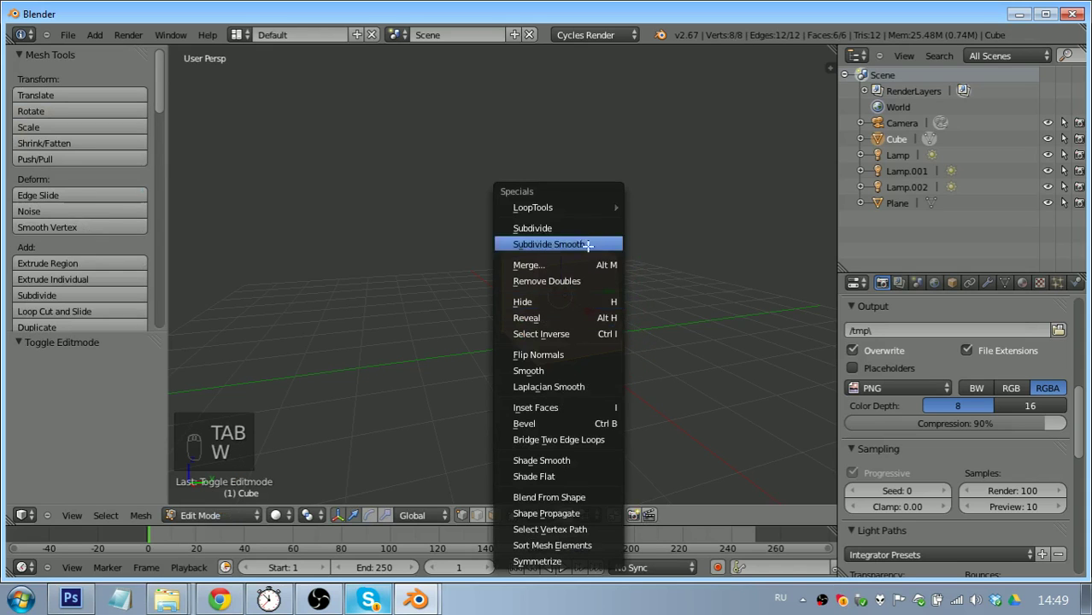
Subdivide the cube smoothly to 728 vertices and enlarge the Grab brush to about radius 90
{"action": "left_click_drag", "start_coordinate": [70, 389], "coordinate": [603, 281]}
{"action": "key", "text": "Tab"}
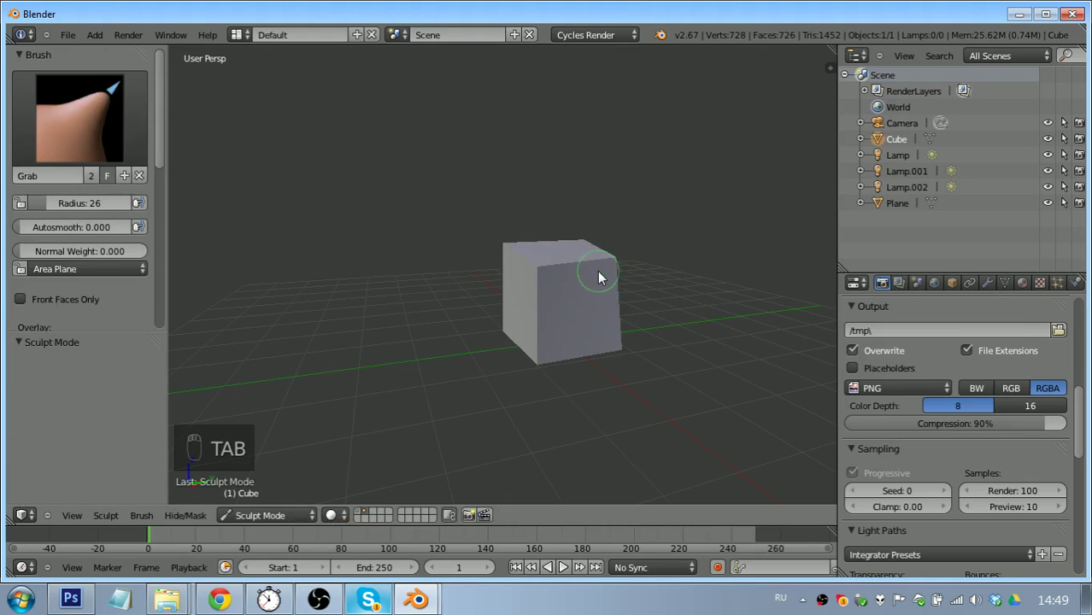
{"action": "left_click_drag", "start_coordinate": [620, 265], "coordinate": [665, 303]}
{"action": "key", "text": "f"}
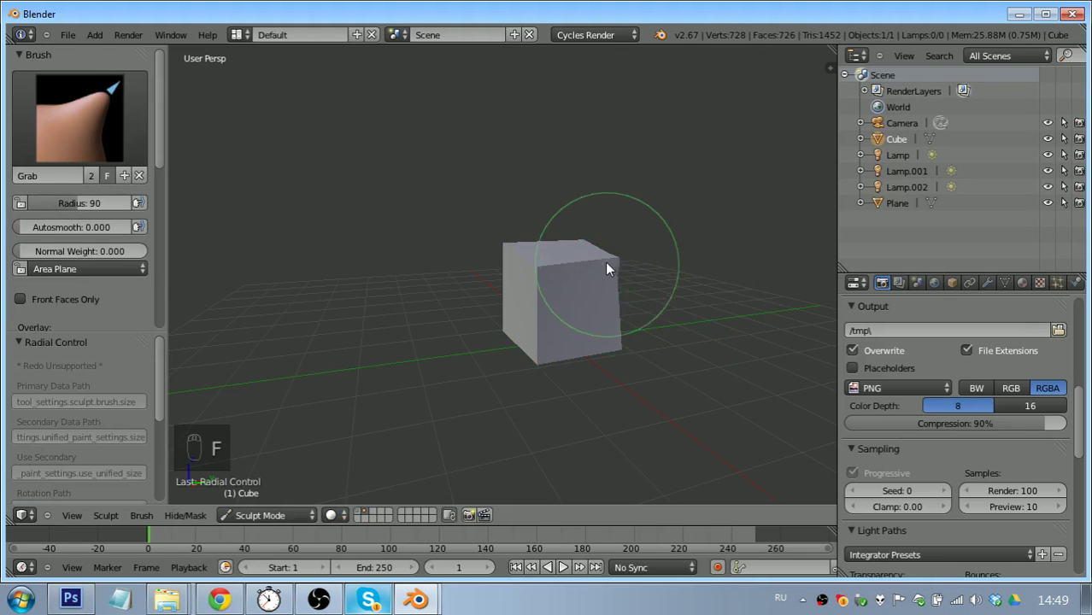
{"action": "left_click_drag", "start_coordinate": [610, 263], "coordinate": [639, 241]}
{"action": "left_click_drag", "start_coordinate": [635, 236], "coordinate": [618, 269]}
Sculpt the subdivided cube with heavier Grab strokes at radius 74, then remove it from the scene
{"action": "key", "text": "f"}
{"action": "left_click_drag", "start_coordinate": [604, 259], "coordinate": [602, 298]}
{"action": "key", "text": "shift+f"}
{"action": "key", "text": "f"}
{"action": "left_click_drag", "start_coordinate": [612, 264], "coordinate": [584, 311]}
{"action": "key", "text": "shift+a"}
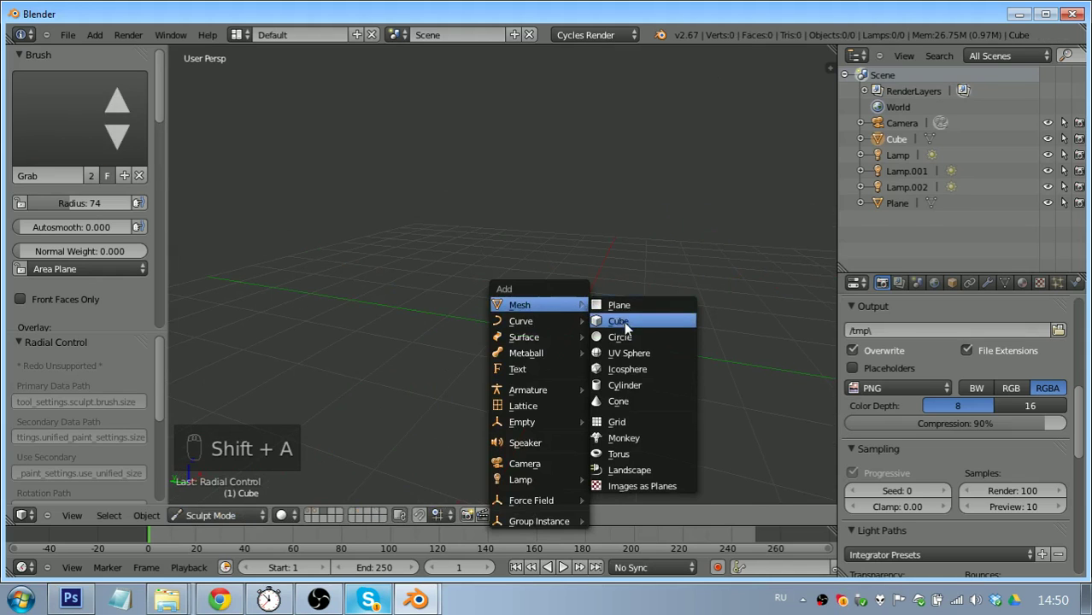
Add a fresh default cube, Cube.001, at the scene origin
{"action": "key", "text": "ctrl+z"}
{"action": "key", "text": "shift+c"}
{"action": "key", "text": "shift+a"}
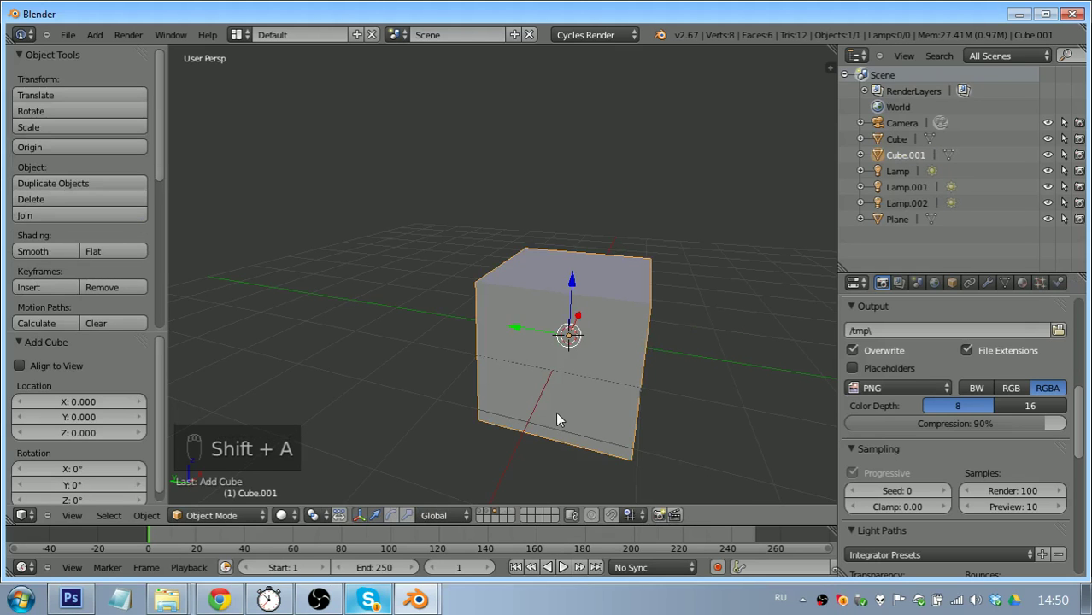
Orbit to face Cube.001 head-on and attach a Multiresolution modifier to it
{"action": "left_click_drag", "start_coordinate": [567, 411], "coordinate": [996, 285]}
{"action": "left_click_drag", "start_coordinate": [996, 286], "coordinate": [729, 222]}
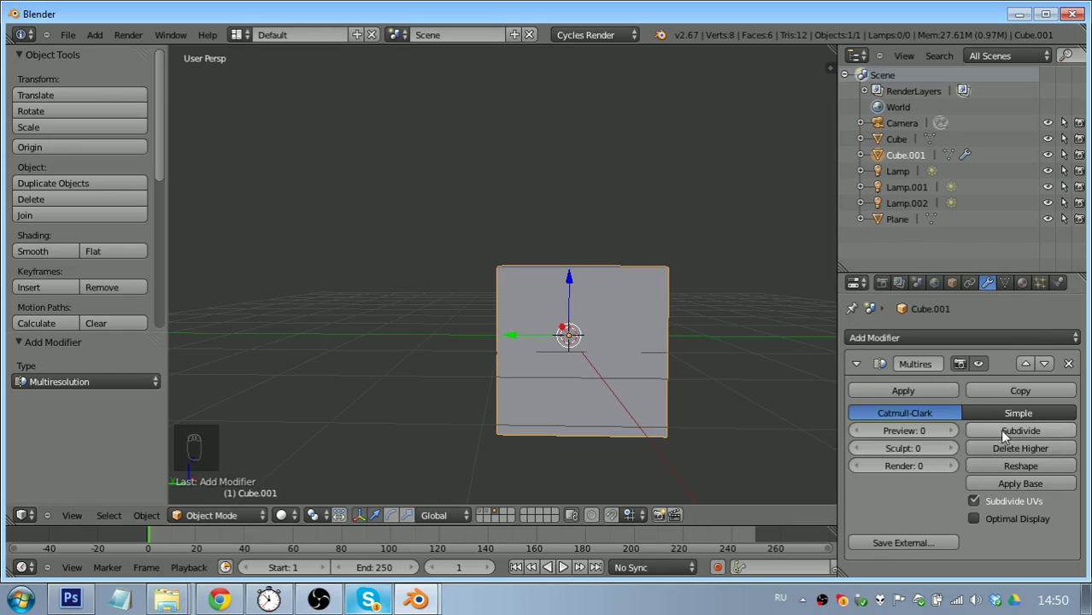
Subdivide the Multires modifier to level 5 so the cube becomes a sphere, and inspect its cage in Edit Mode
{"action": "left_click_drag", "start_coordinate": [1013, 436], "coordinate": [666, 385]}
{"action": "key", "text": "Tab"}
{"action": "key", "text": "Tab"}
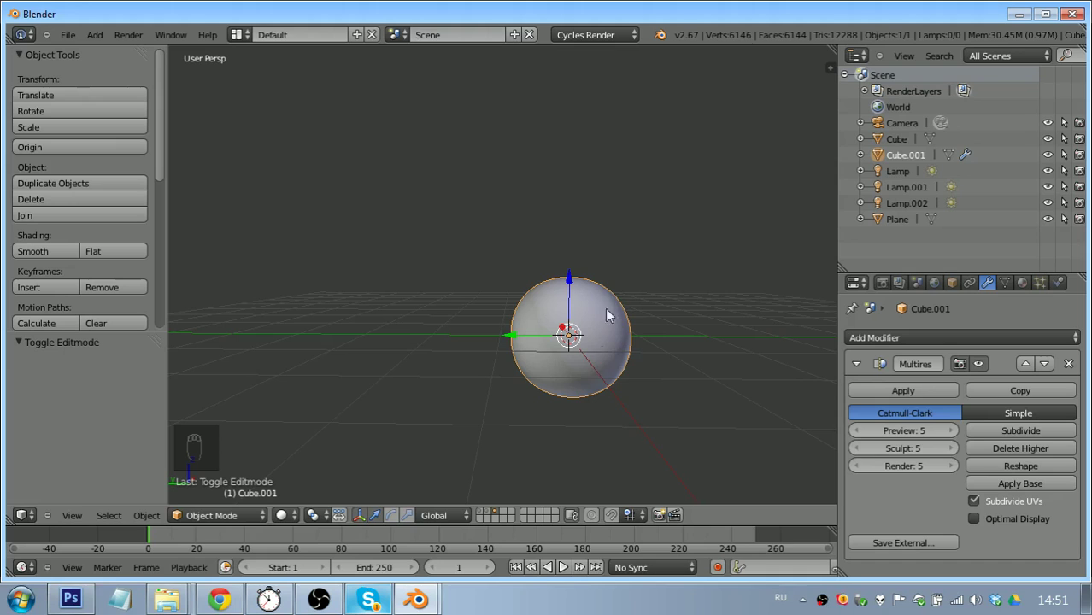
{"action": "key", "text": "Tab"}
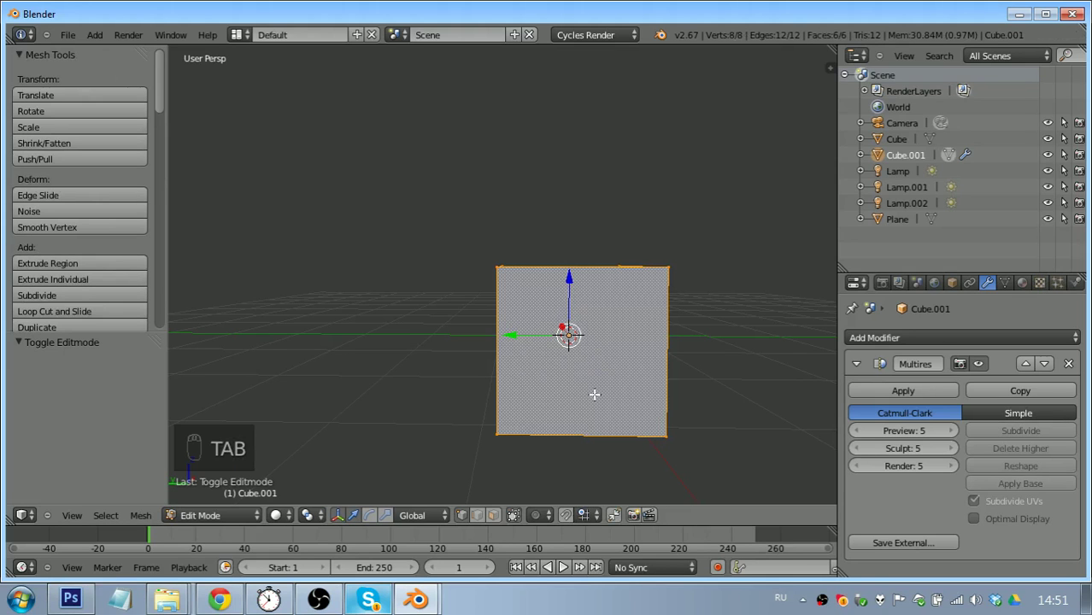
Return to sculpting and push the sphere's surface into a lumpy blob with several Grab strokes
{"action": "key", "text": "Tab"}
{"action": "left_click_drag", "start_coordinate": [294, 522], "coordinate": [253, 519]}
{"action": "left_click_drag", "start_coordinate": [269, 463], "coordinate": [626, 291]}
{"action": "left_click_drag", "start_coordinate": [618, 314], "coordinate": [882, 385]}
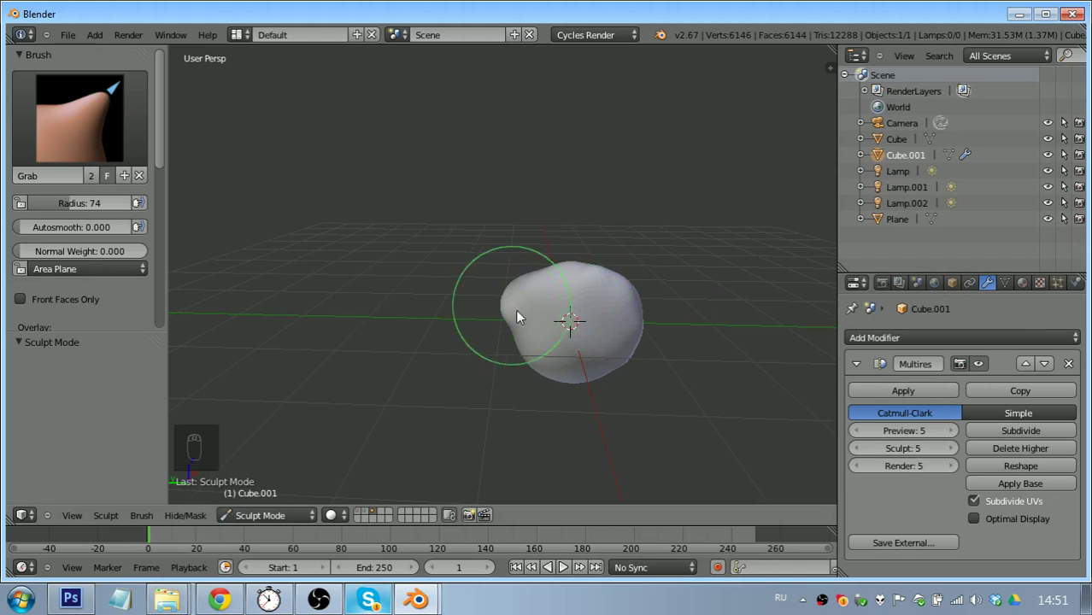
Set the sculpt brush to radius 11 and strength about 0.824
{"action": "key", "text": "2"}
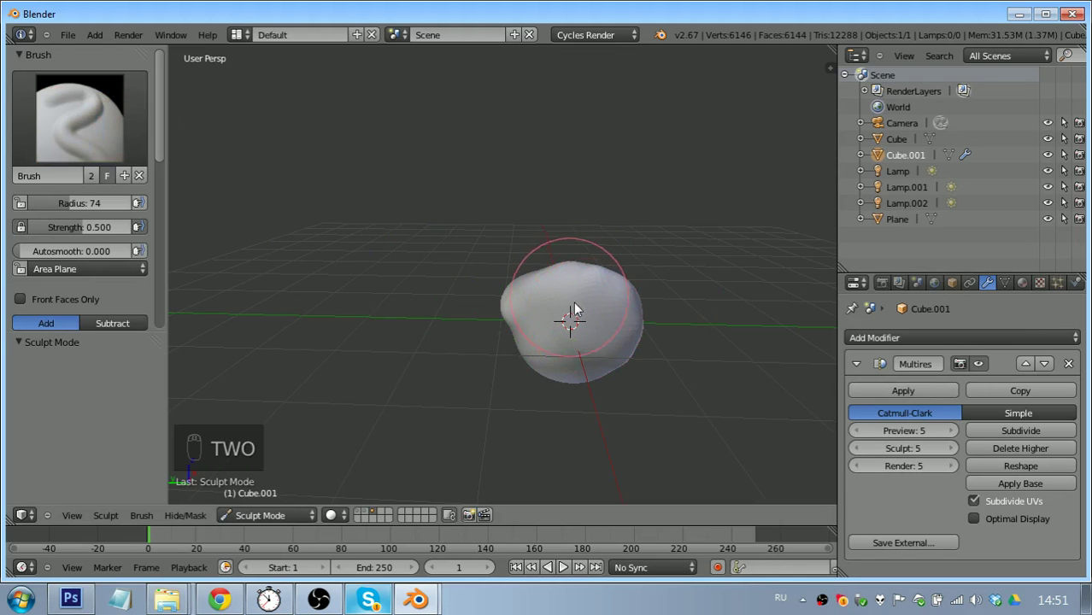
{"action": "left_click_drag", "start_coordinate": [583, 301], "coordinate": [590, 321]}
{"action": "key", "text": "f"}
{"action": "key", "text": "shift+f"}
{"action": "left_click_drag", "start_coordinate": [600, 308], "coordinate": [397, 272]}
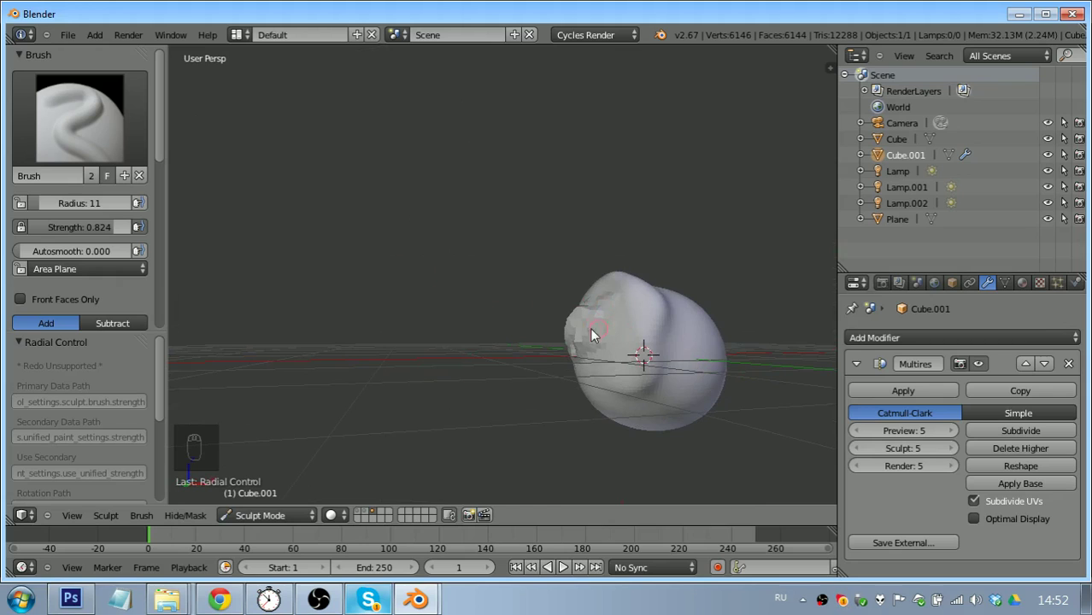
Sculpt small marks onto the blob and raise the Multires sculpt and render levels to 7
{"action": "left_click_drag", "start_coordinate": [586, 351], "coordinate": [569, 346]}
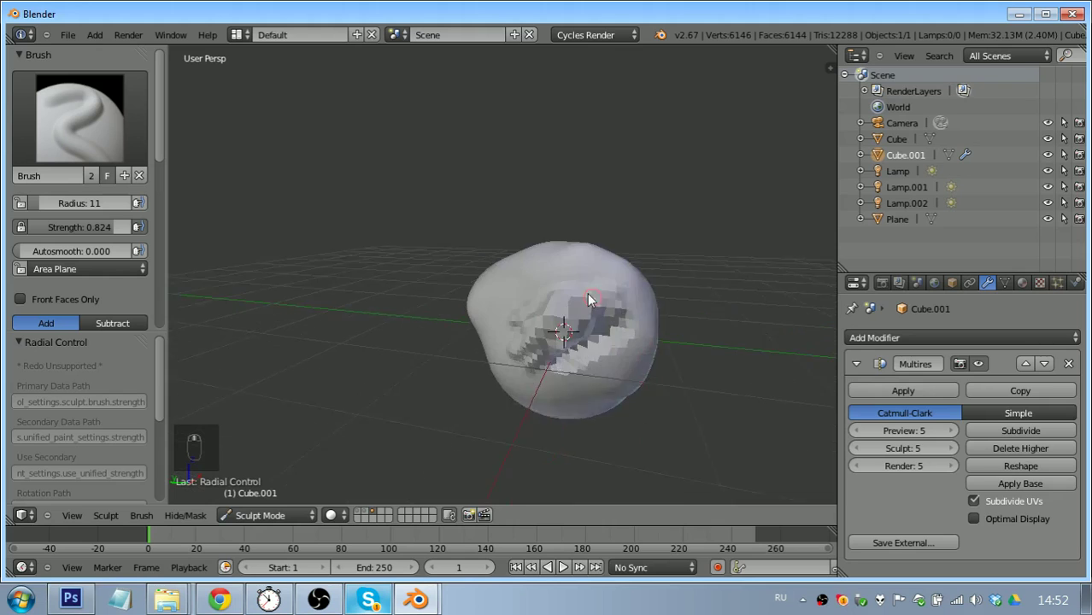
{"action": "left_click_drag", "start_coordinate": [564, 204], "coordinate": [1003, 483]}
{"action": "left_click_drag", "start_coordinate": [1023, 435], "coordinate": [470, 223]}
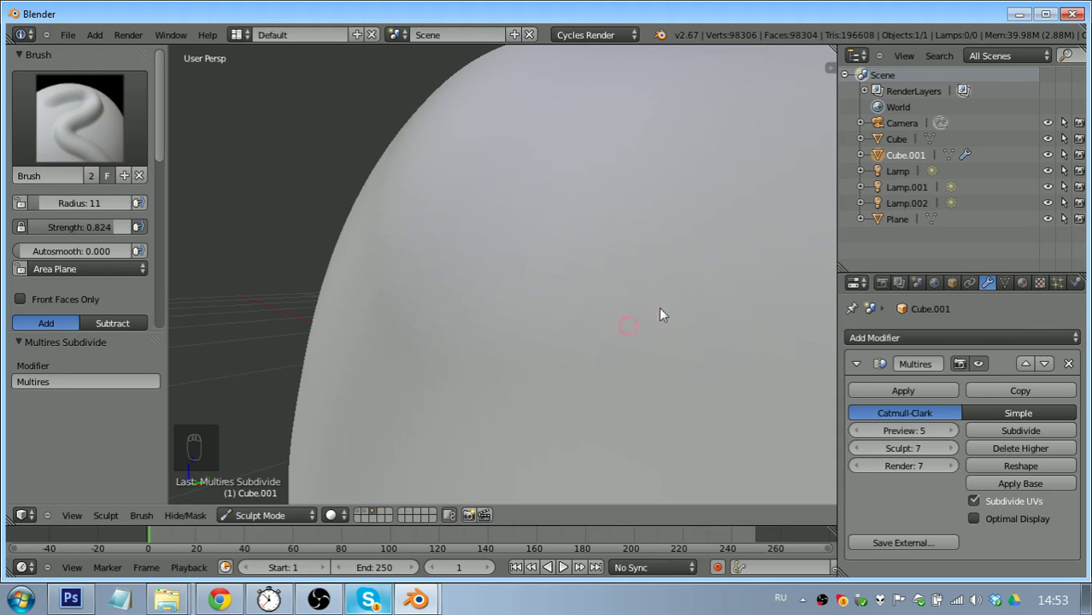
Reframe the view around the blob after sculpting the fine wrinkled patch on top
{"action": "middle_click", "coordinate": [540, 335]}
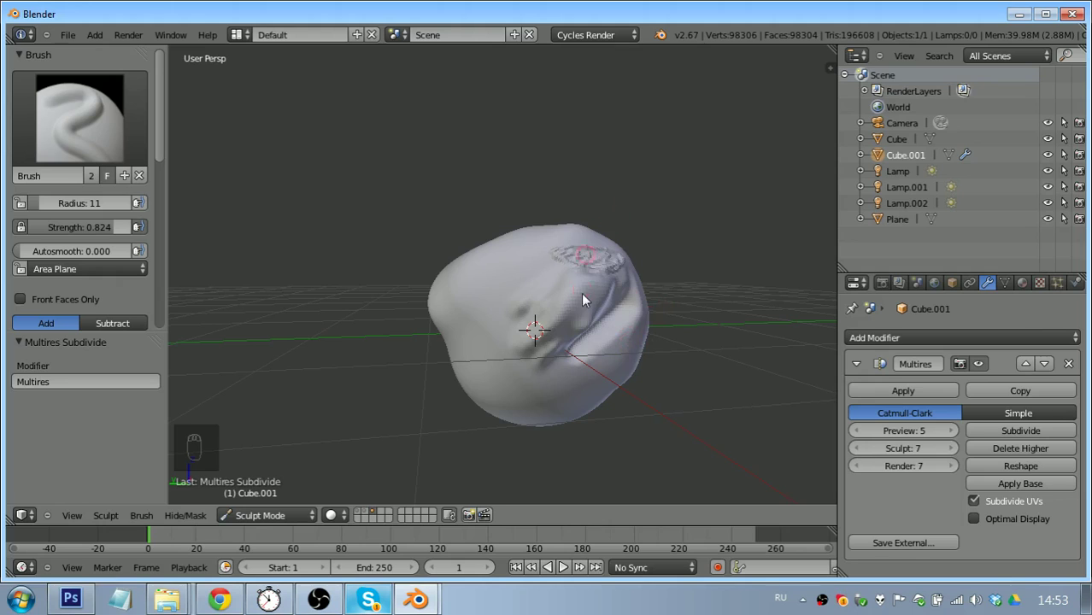
Hide the lumpy blob, add a new cube and give it a Multiresolution modifier
{"action": "left_click_drag", "start_coordinate": [164, 111], "coordinate": [390, 513]}
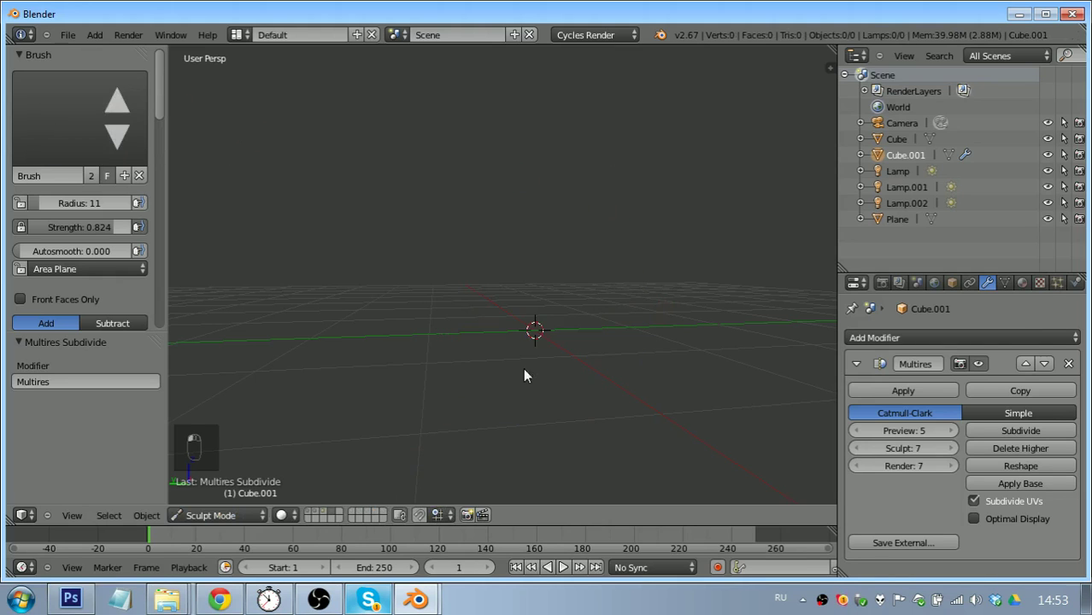
{"action": "key", "text": "shift+c"}
{"action": "key", "text": "shift+a"}
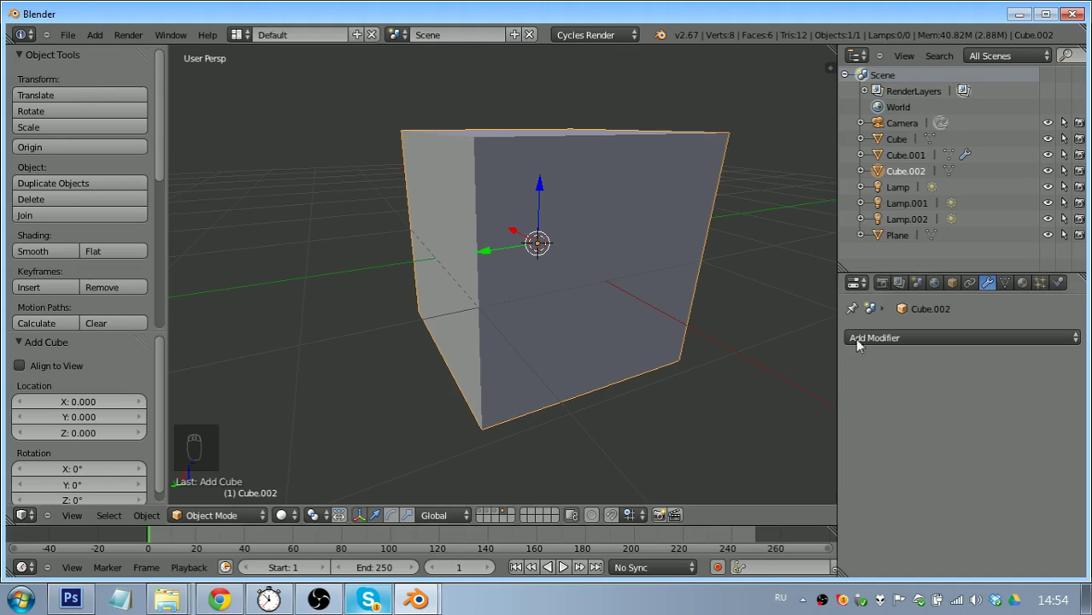
{"action": "left_click_drag", "start_coordinate": [896, 344], "coordinate": [738, 284]}
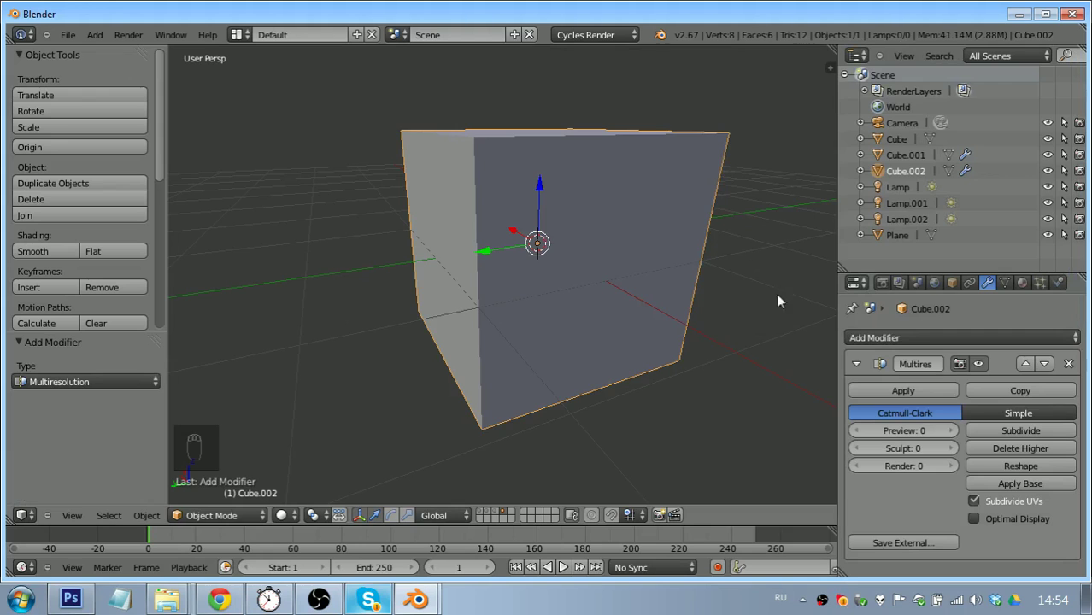
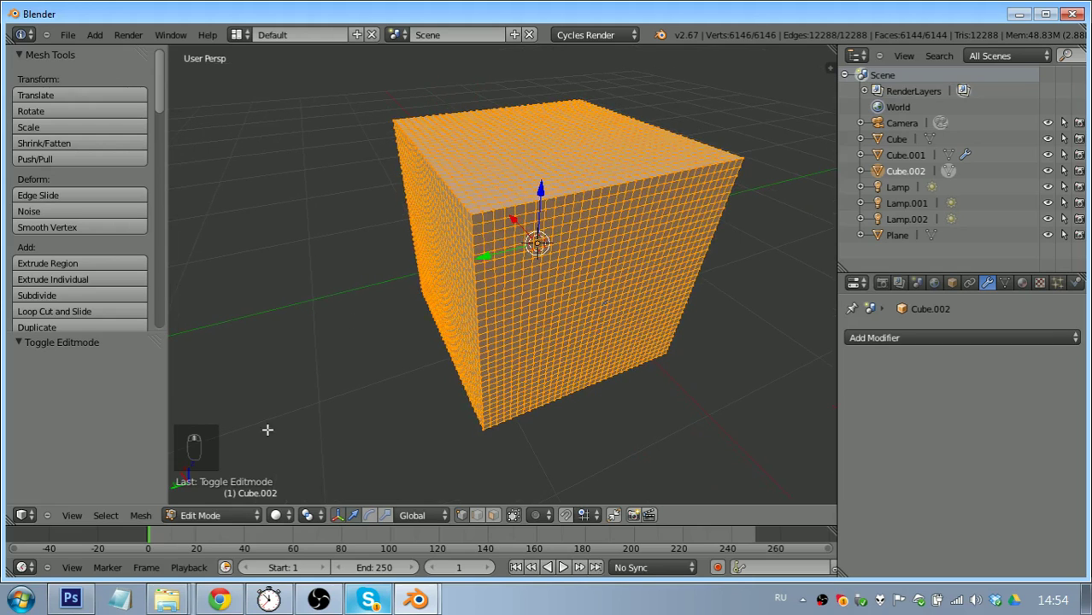
Try Grab and Smooth brushes on the dense cube, enlarging the radius to 89, then return to the standard brush
{"action": "left_click_drag", "start_coordinate": [274, 428], "coordinate": [299, 174]}
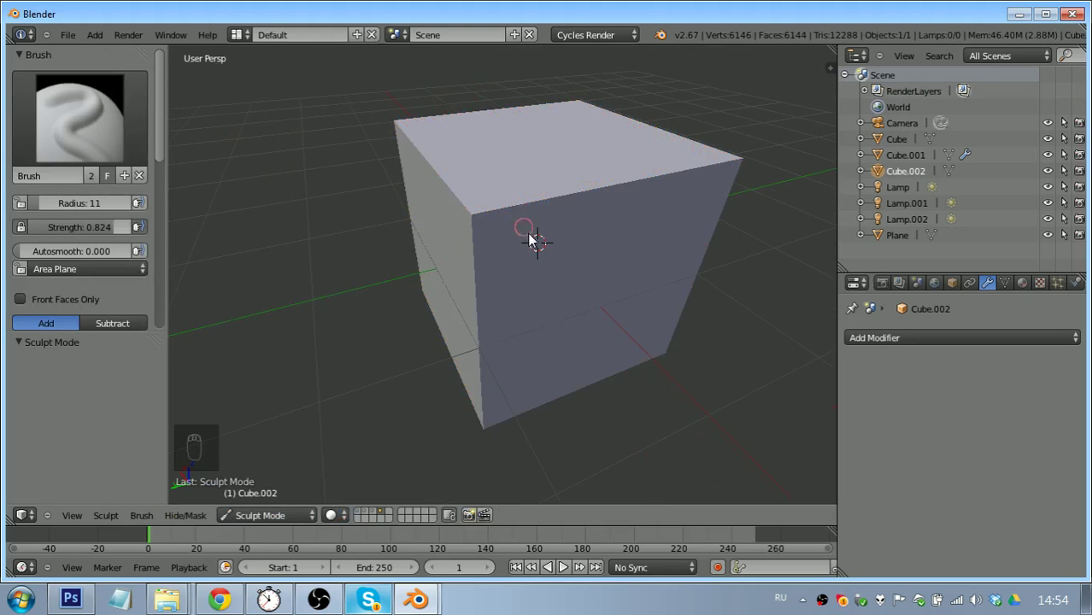
{"action": "key", "text": "g"}
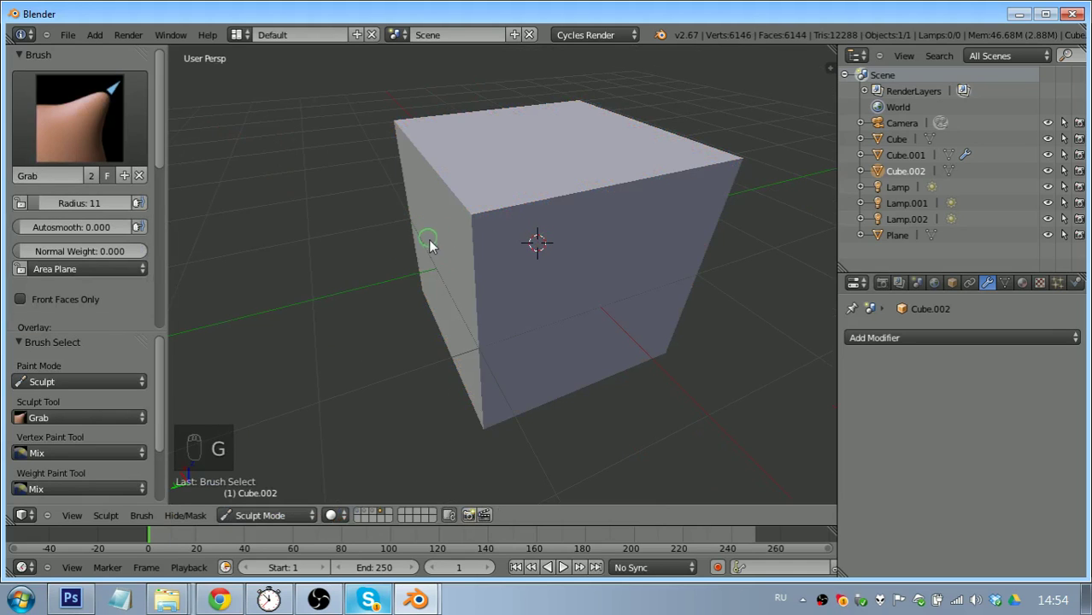
{"action": "key", "text": "f"}
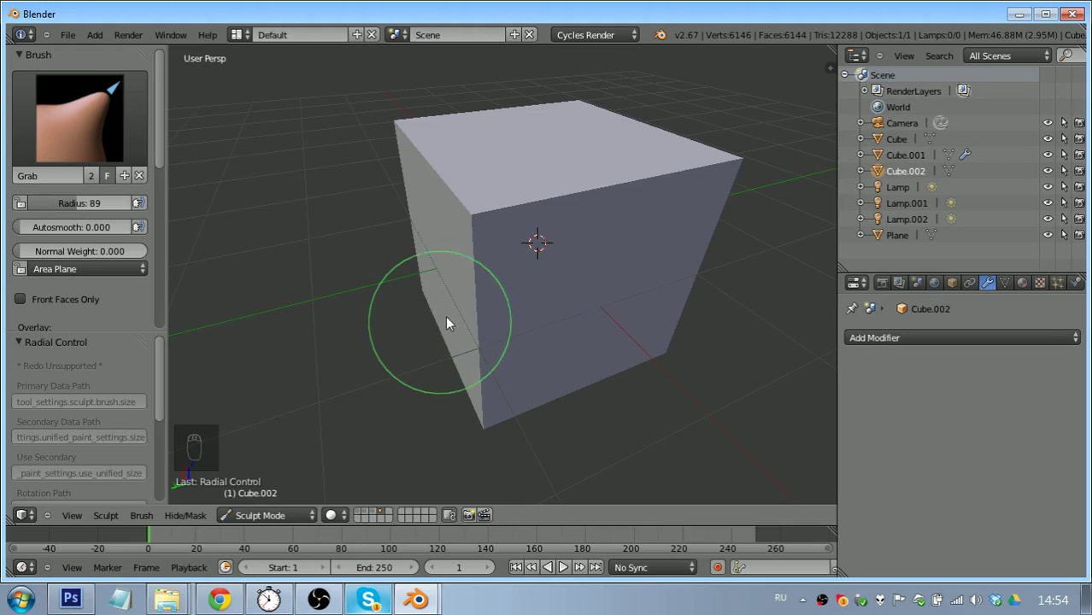
{"action": "key", "text": "g"}
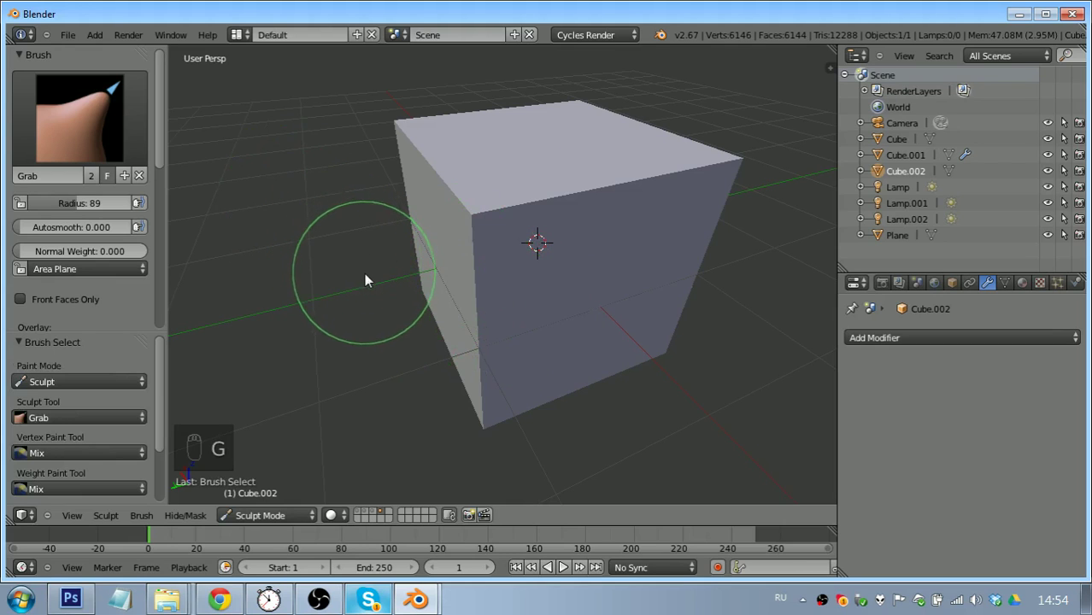
{"action": "key", "text": "s"}
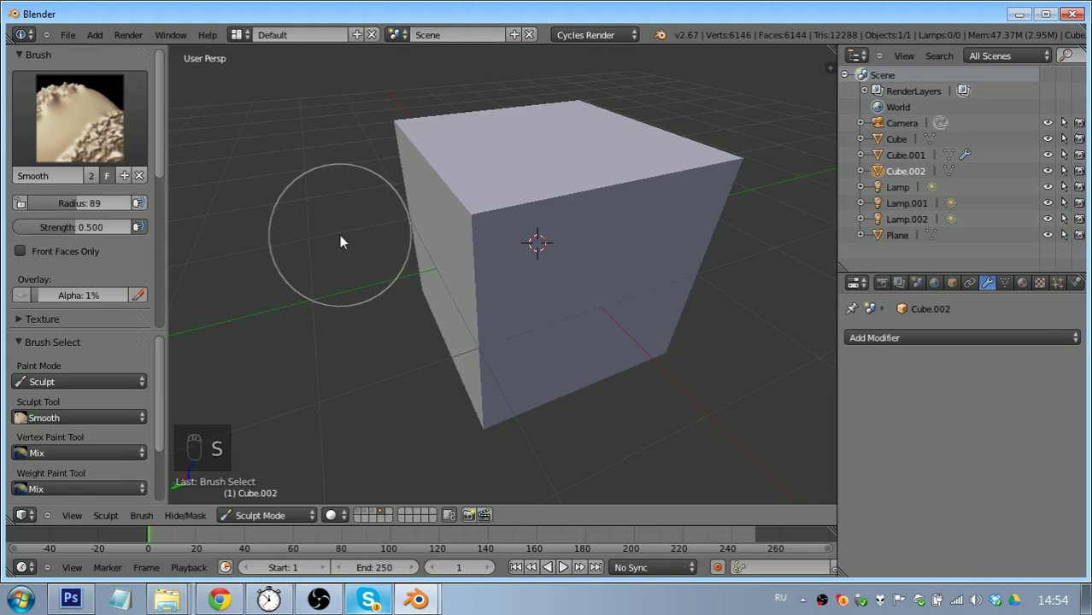
{"action": "key", "text": "2"}
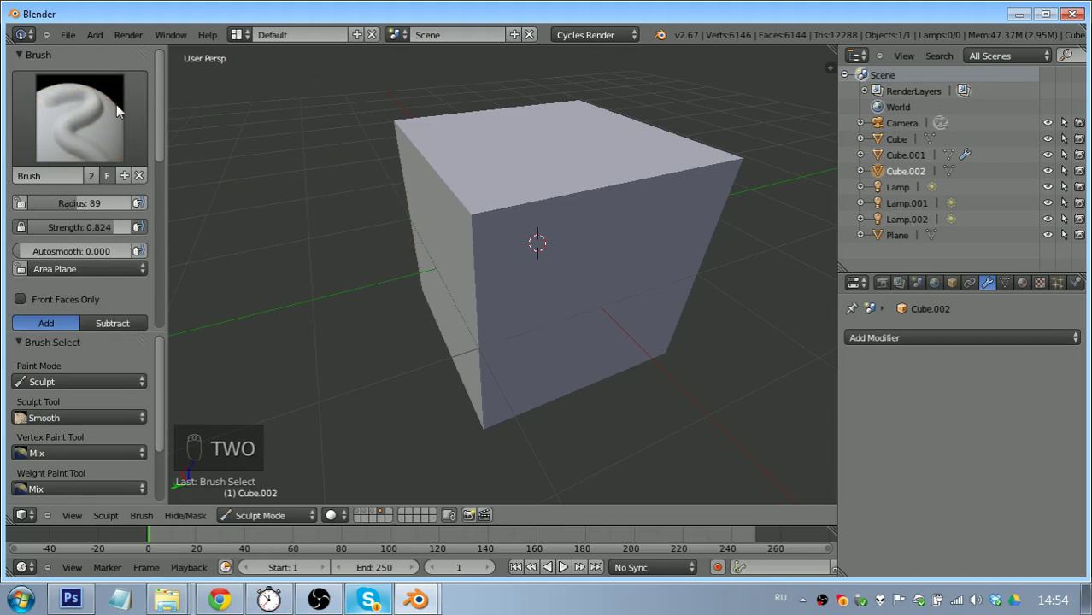
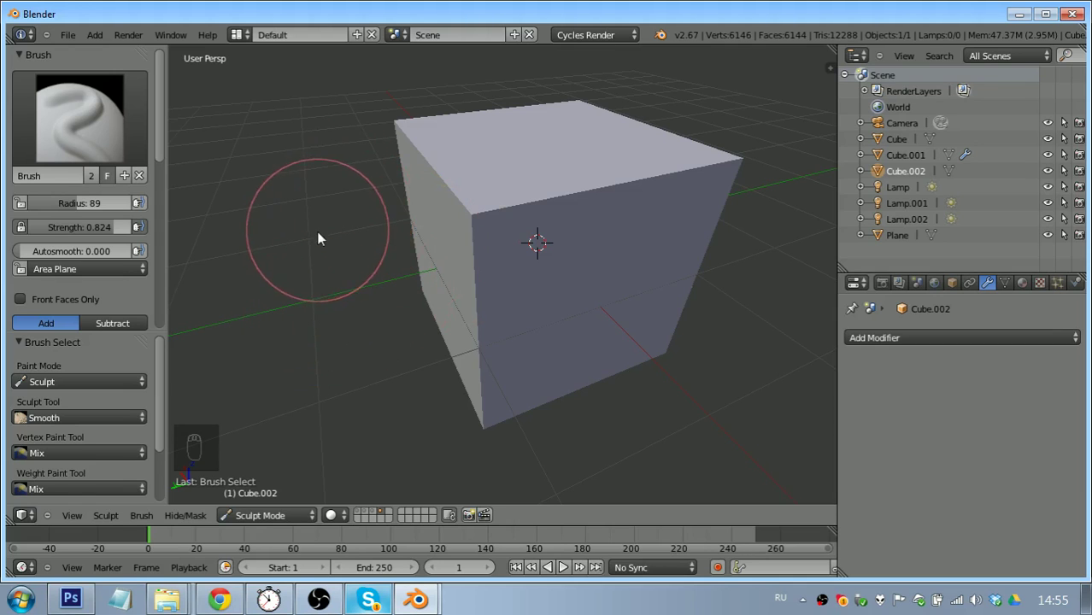
Pull the cube's left corner inward with the Grab brush to form a dent
{"action": "key", "text": "g"}
{"action": "left_click_drag", "start_coordinate": [482, 220], "coordinate": [489, 263]}
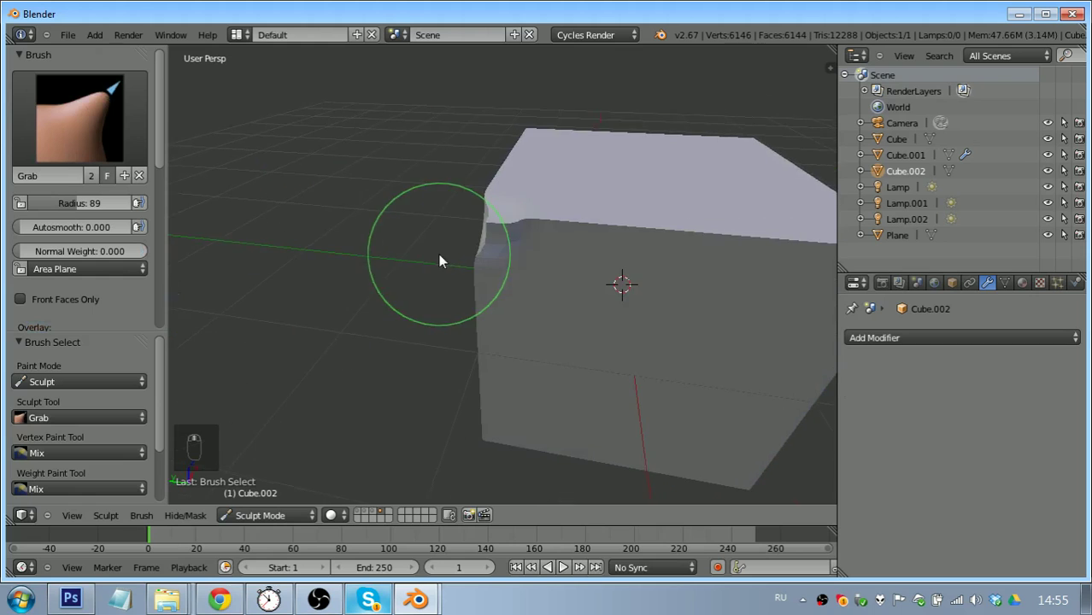
{"action": "left_click_drag", "start_coordinate": [502, 228], "coordinate": [482, 243]}
{"action": "key", "text": "2"}
{"action": "left_click_drag", "start_coordinate": [483, 243], "coordinate": [466, 268]}
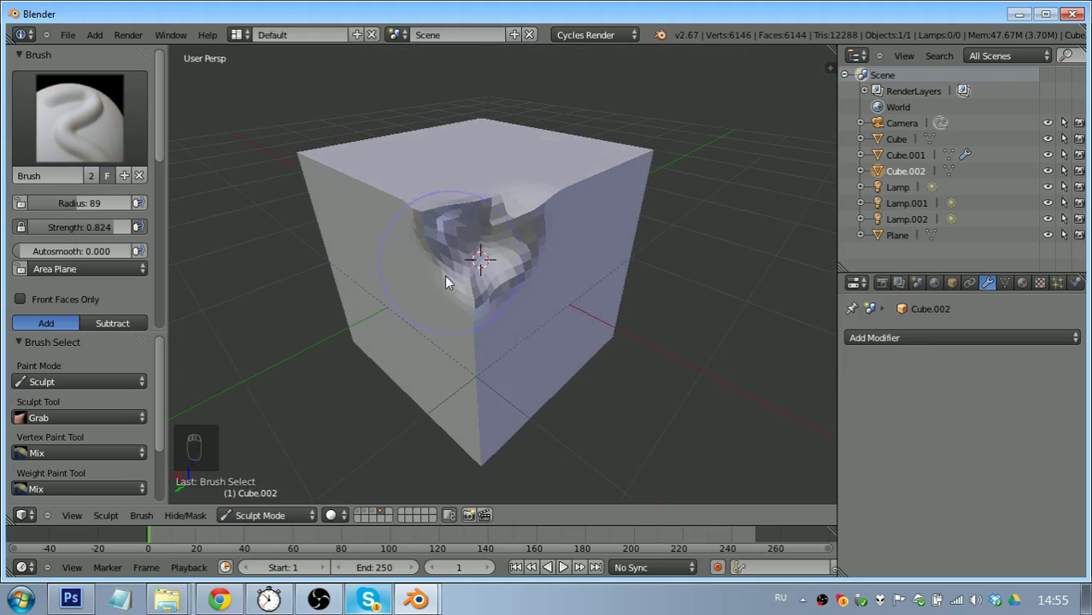
Smooth the dented corner and its edges, then show the dense mesh in Edit Mode
{"action": "key", "text": "s"}
{"action": "left_click_drag", "start_coordinate": [465, 256], "coordinate": [448, 239]}
{"action": "left_click_drag", "start_coordinate": [423, 203], "coordinate": [389, 239]}
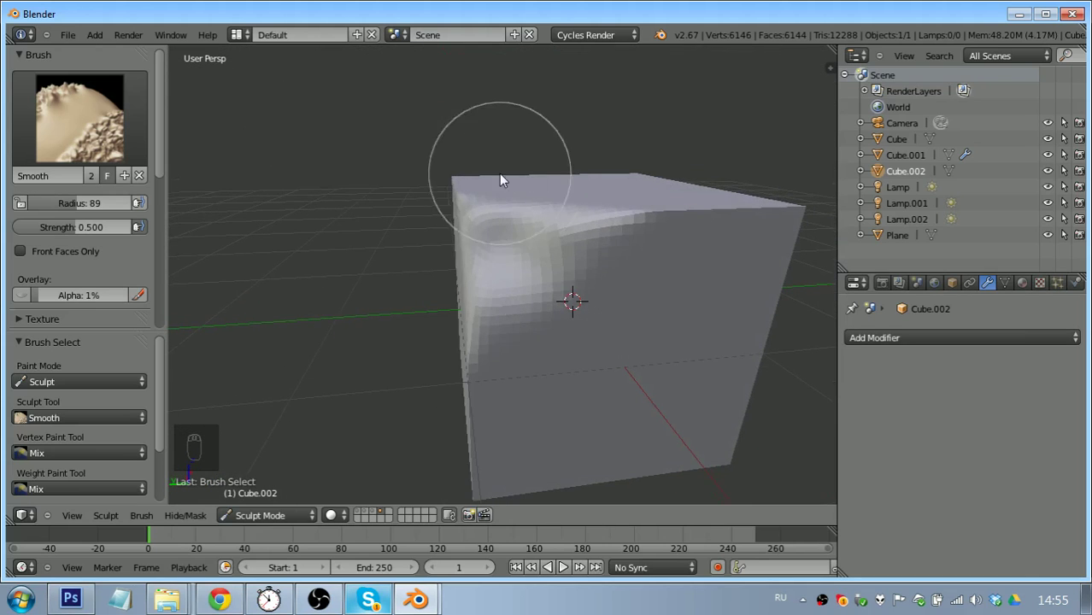
{"action": "key", "text": "Tab"}
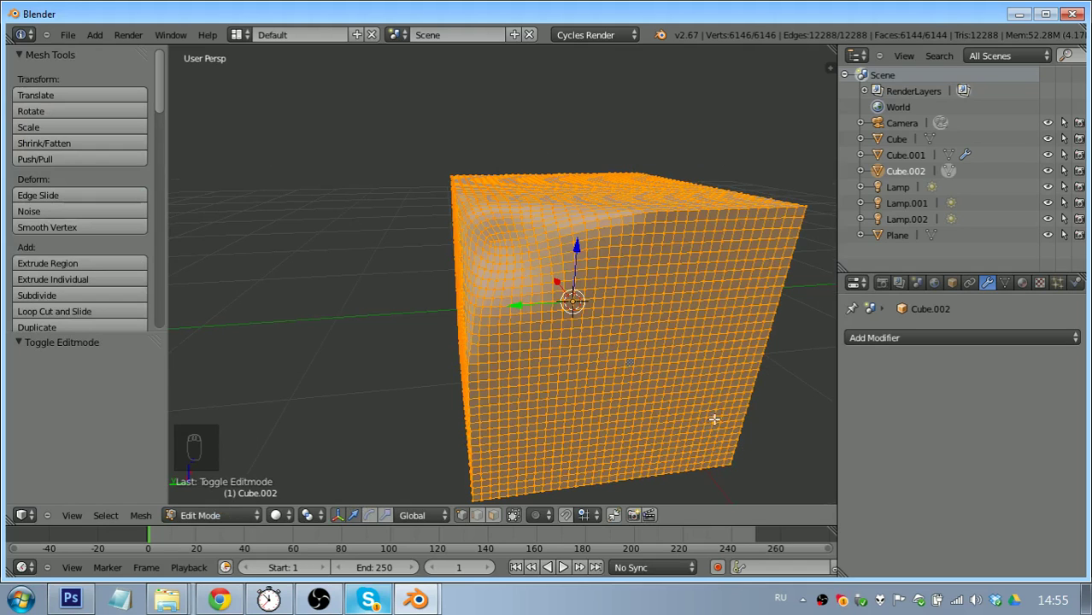
Return to Object Mode, delete the sculpted cube and start adding a fresh plain cube
{"action": "key", "text": "Tab"}
{"action": "left_click", "coordinate": [253, 496]}
{"action": "middle_click", "coordinate": [253, 496]}
{"action": "right_click", "coordinate": [253, 495]}
{"action": "left_click_drag", "start_coordinate": [265, 518], "coordinate": [625, 325]}
{"action": "key", "text": "x"}
{"action": "left_click_drag", "start_coordinate": [634, 324], "coordinate": [625, 325]}
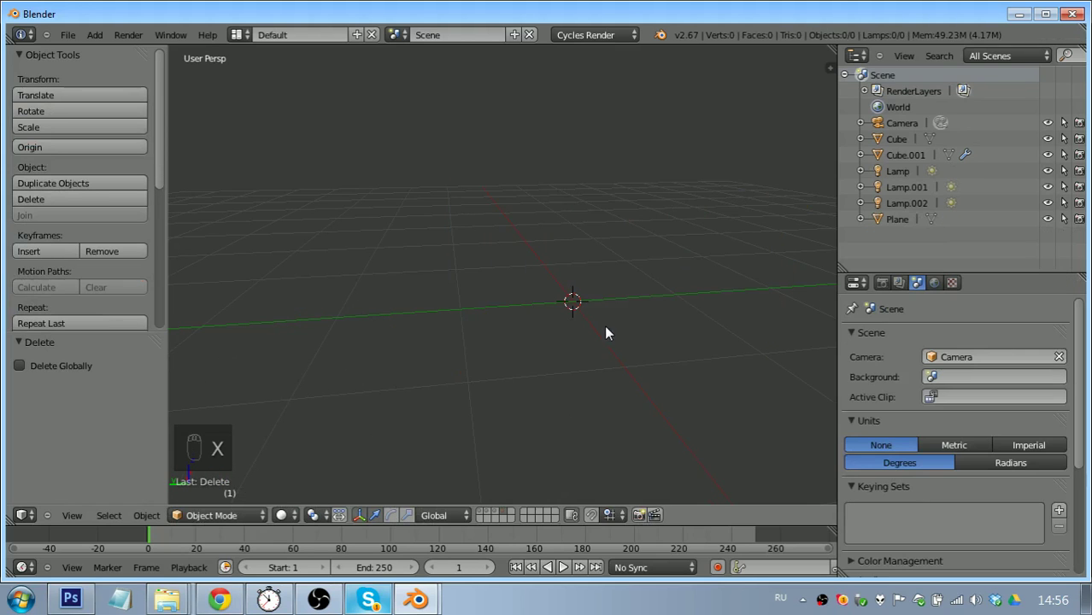
Put the fresh cube into Sculpt Mode with dynamic topology on and detail size lowered to 9
{"action": "key", "text": "shift+a"}
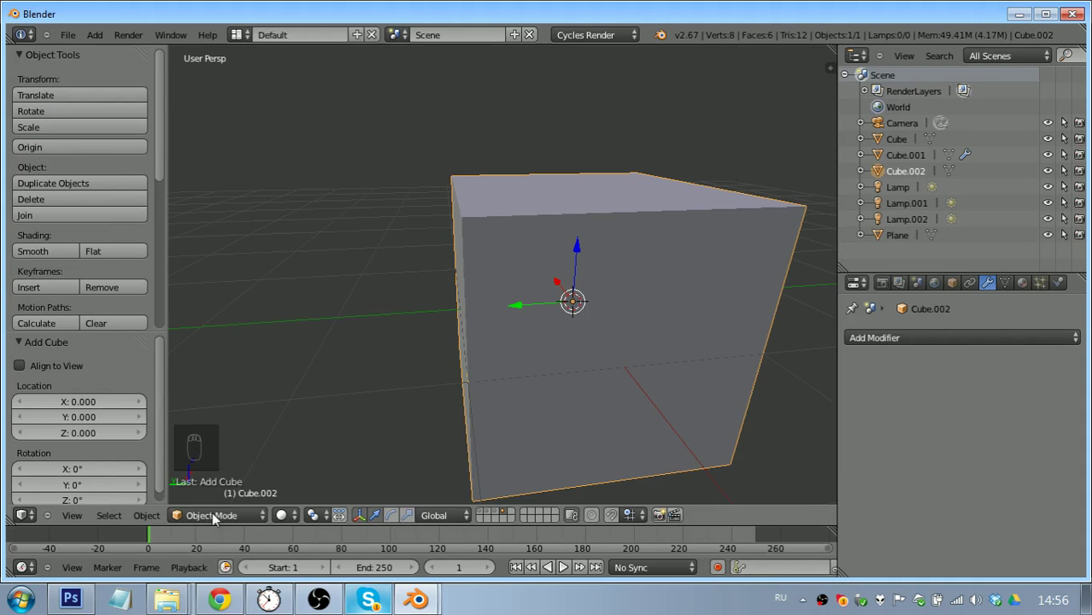
{"action": "left_click_drag", "start_coordinate": [218, 463], "coordinate": [63, 214]}
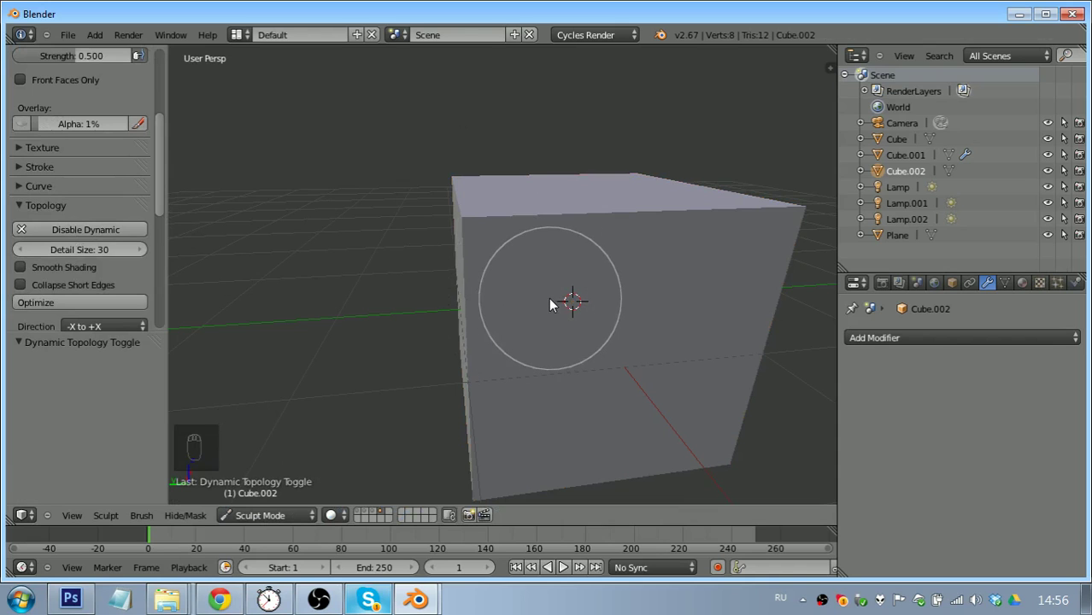
{"action": "left_click_drag", "start_coordinate": [541, 300], "coordinate": [600, 324]}
{"action": "key", "text": "ctrl+z"}
{"action": "key", "text": "ctrl+z"}
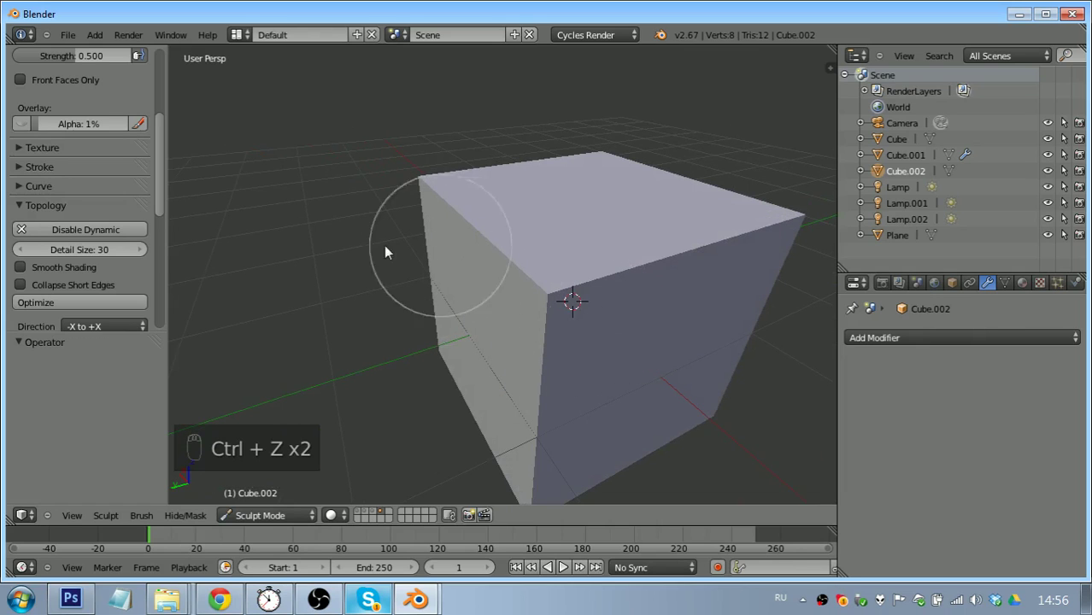
{"action": "left_click_drag", "start_coordinate": [83, 258], "coordinate": [579, 237]}
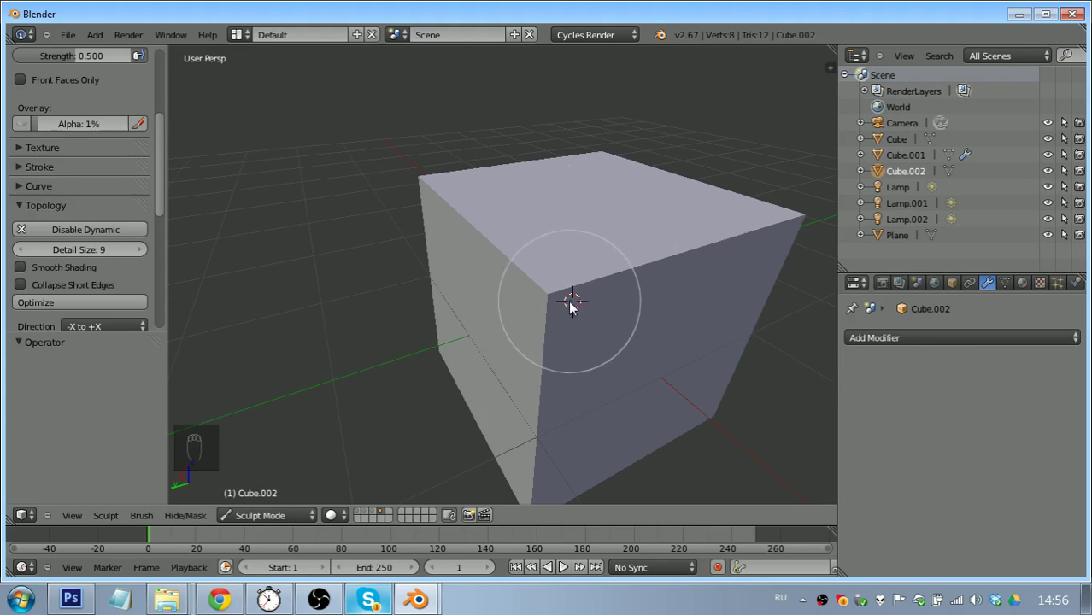
Pull a dented lumpy patch into the cube corner with the Grab brush, then switch to Smooth
{"action": "key", "text": "g"}
{"action": "left_click_drag", "start_coordinate": [553, 296], "coordinate": [543, 314]}
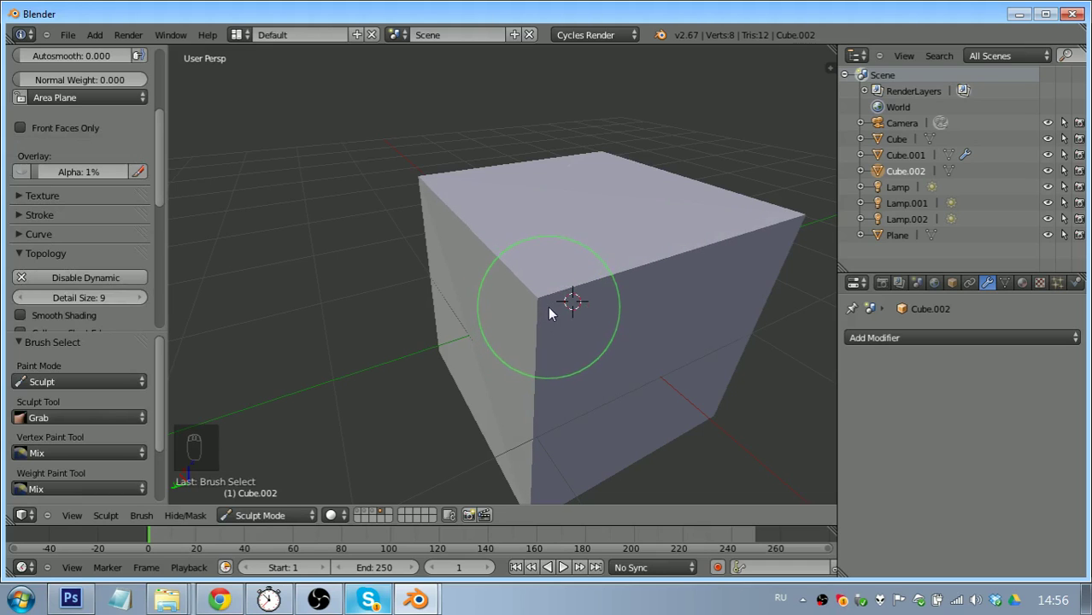
{"action": "key", "text": "2"}
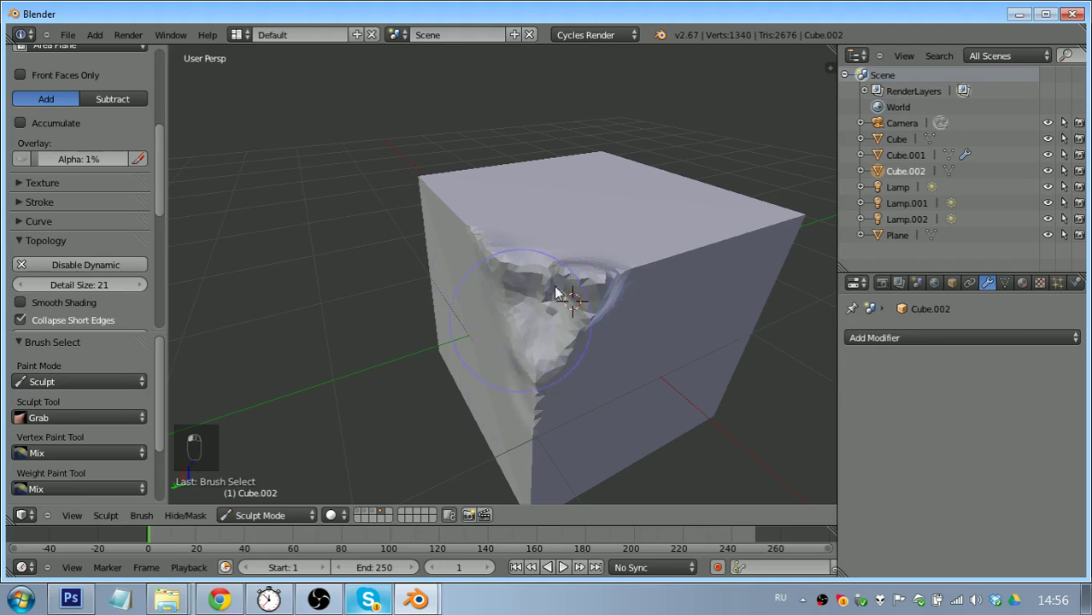
{"action": "key", "text": "s"}
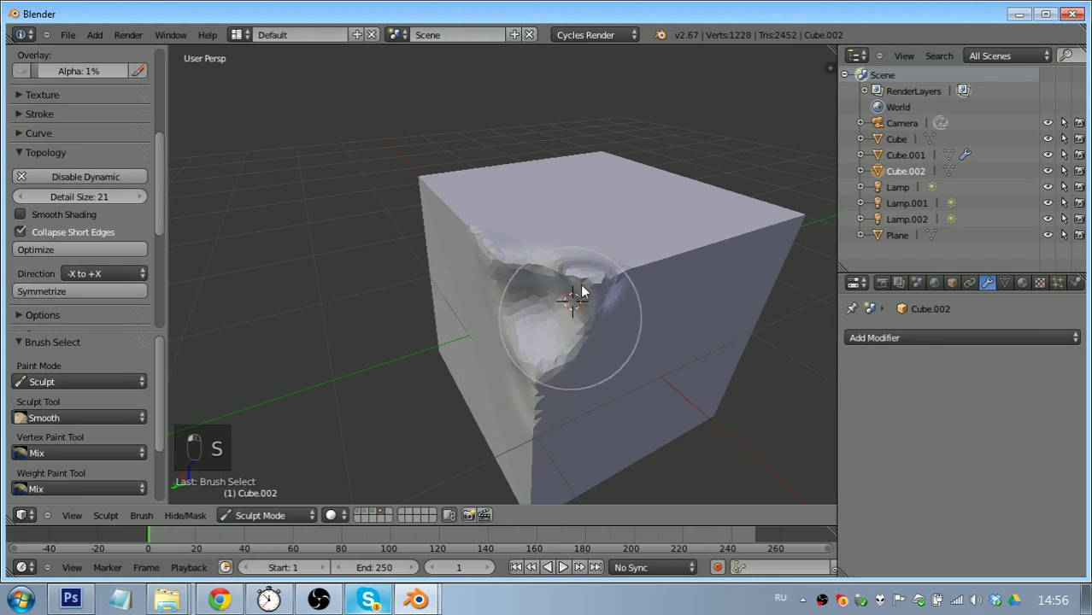
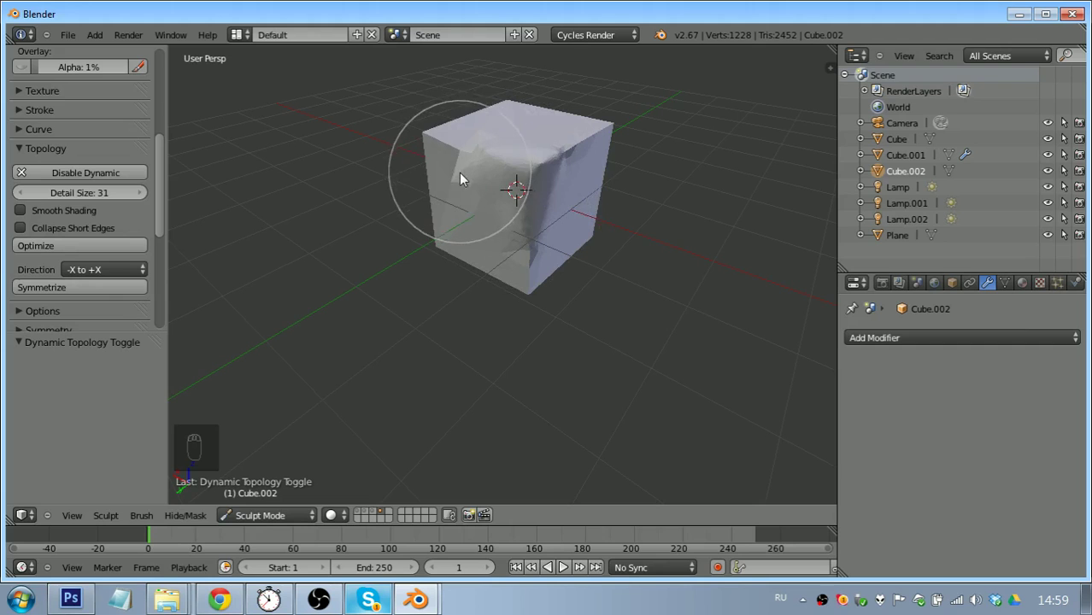
Build up large bulging, rippled lumps on the cube's faces with Add strokes at detail size 8
{"action": "left_click_drag", "start_coordinate": [582, 156], "coordinate": [635, 128]}
{"action": "left_click_drag", "start_coordinate": [643, 123], "coordinate": [462, 149]}
{"action": "left_click_drag", "start_coordinate": [461, 149], "coordinate": [509, 181]}
{"action": "left_click_drag", "start_coordinate": [505, 193], "coordinate": [522, 220]}
{"action": "key", "text": "2"}
{"action": "left_click_drag", "start_coordinate": [500, 234], "coordinate": [494, 248]}
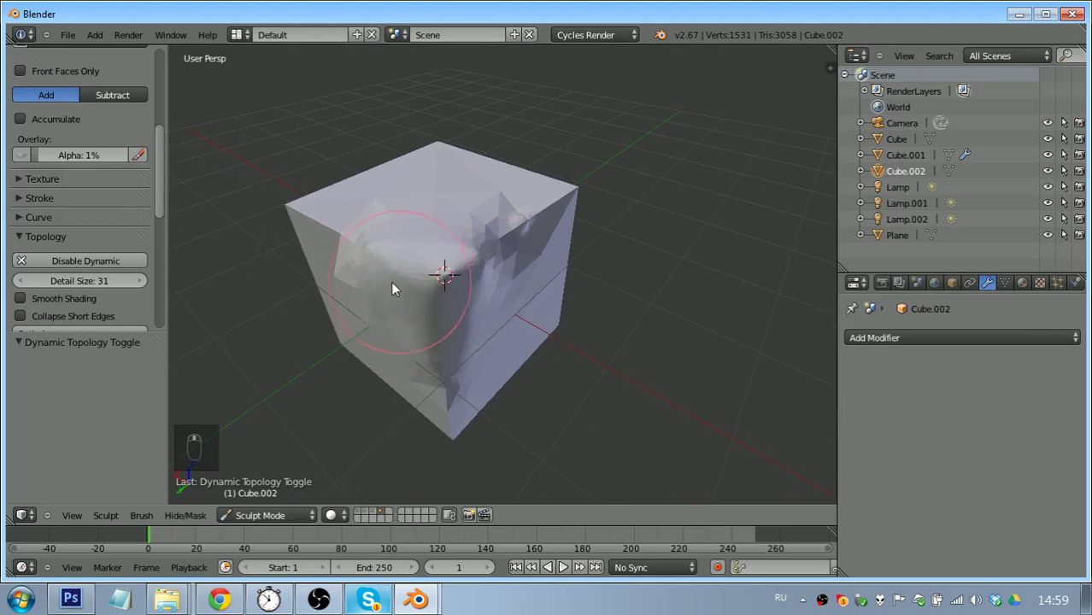
{"action": "left_click_drag", "start_coordinate": [397, 281], "coordinate": [434, 270]}
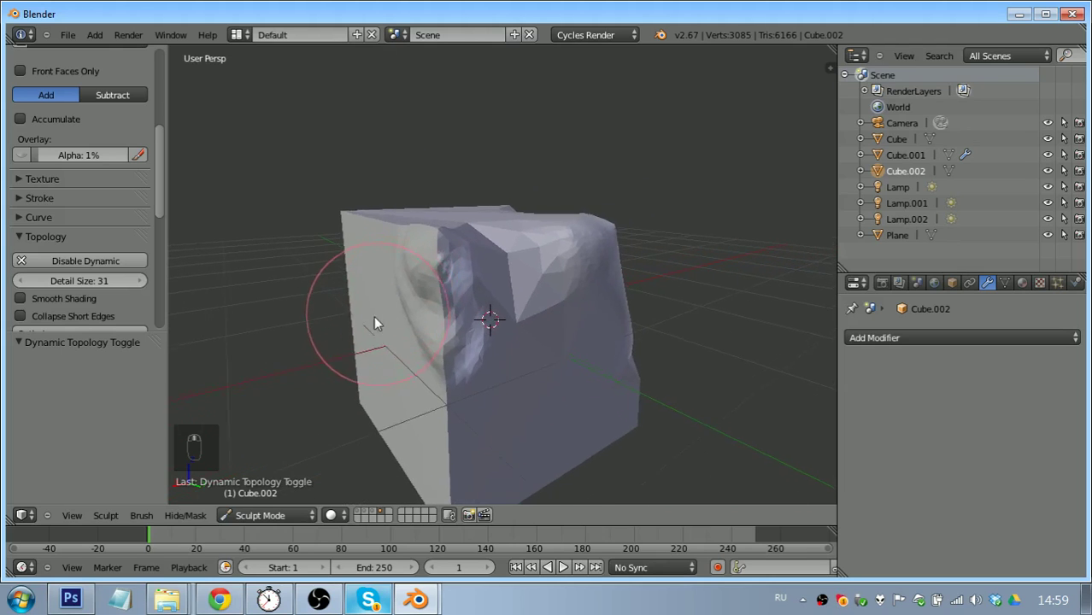
Raise detail size to 23 and sculpt rounded lumps on the shape's underside
{"action": "left_click_drag", "start_coordinate": [422, 271], "coordinate": [514, 298]}
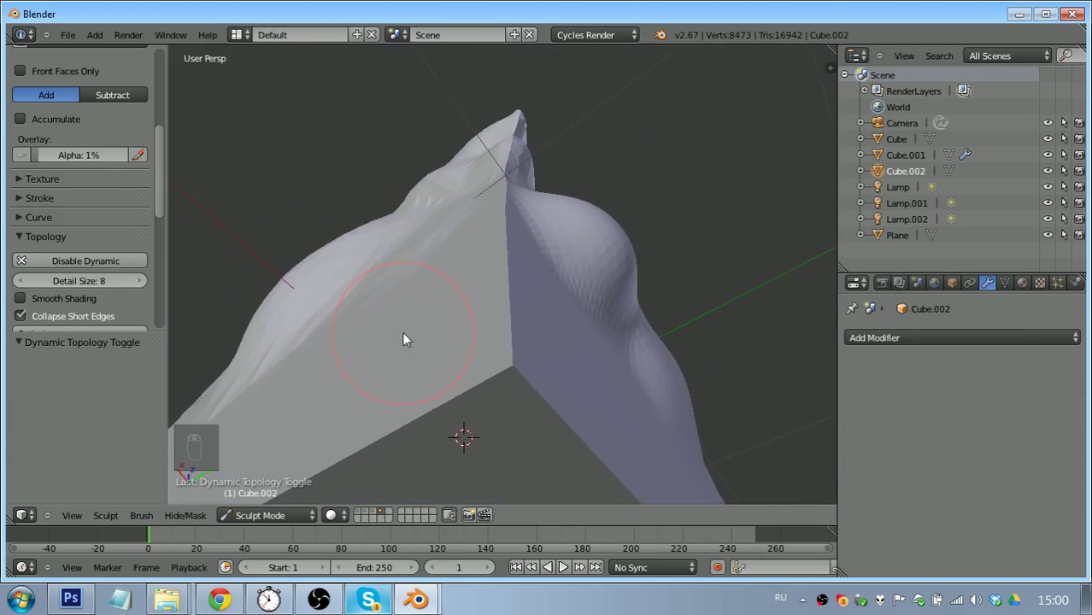
{"action": "left_click_drag", "start_coordinate": [76, 288], "coordinate": [478, 341]}
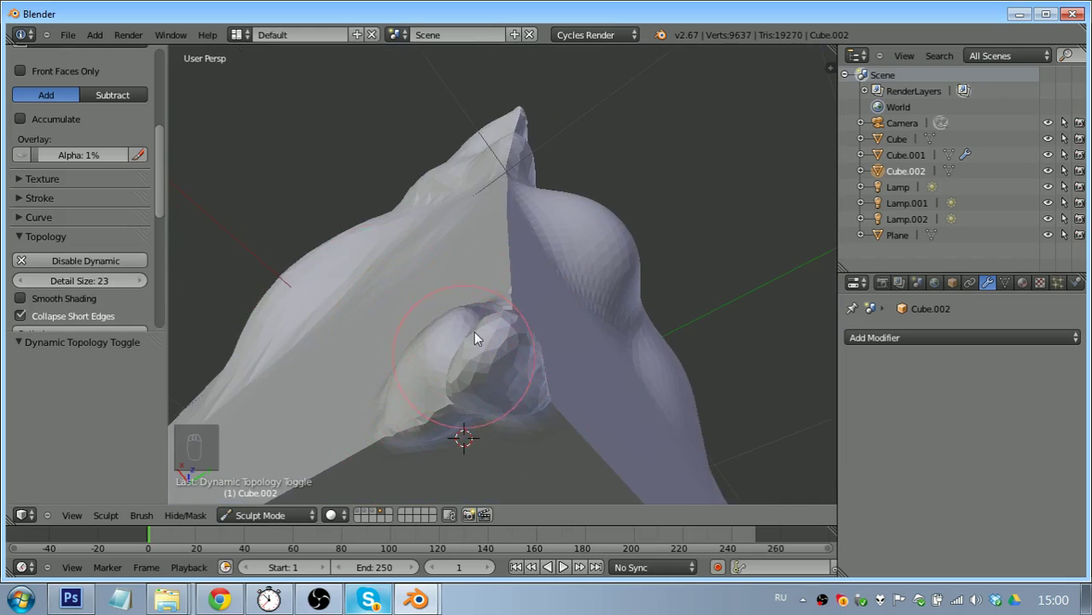
{"action": "left_click_drag", "start_coordinate": [478, 377], "coordinate": [505, 362]}
{"action": "left_click_drag", "start_coordinate": [504, 362], "coordinate": [497, 364]}
Zoom out and reframe to see the whole irregular shape
{"action": "middle_click", "coordinate": [533, 384]}
{"action": "middle_click", "coordinate": [445, 325]}
{"action": "right_click", "coordinate": [479, 356]}
{"action": "left_click_drag", "start_coordinate": [448, 349], "coordinate": [507, 373]}
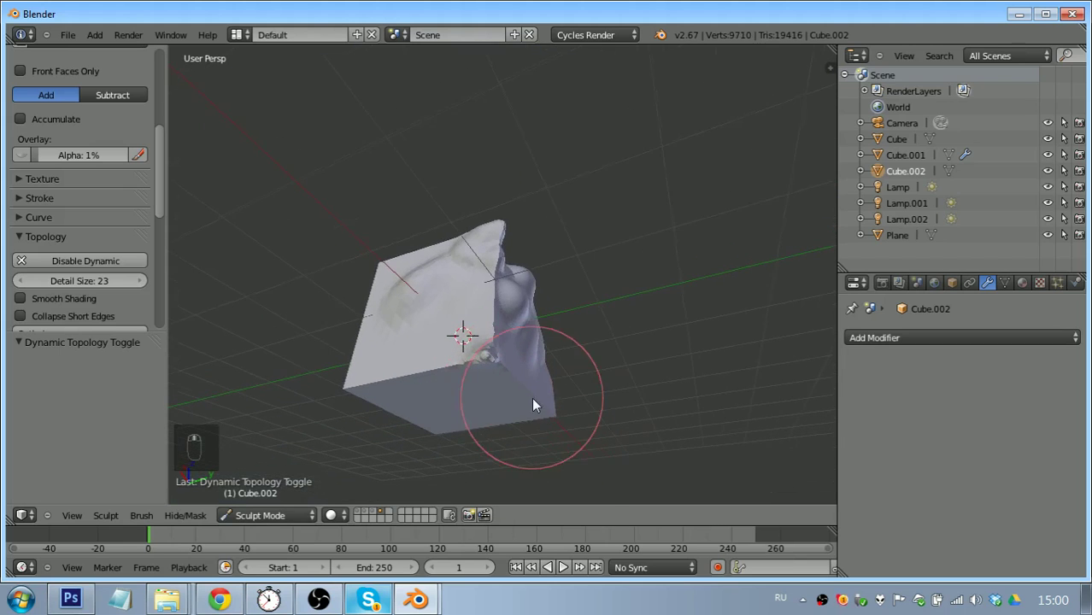
Turn off Collapse Short Edges, smooth the jagged lumps and enable smooth shading
{"action": "left_click_drag", "start_coordinate": [495, 356], "coordinate": [488, 352]}
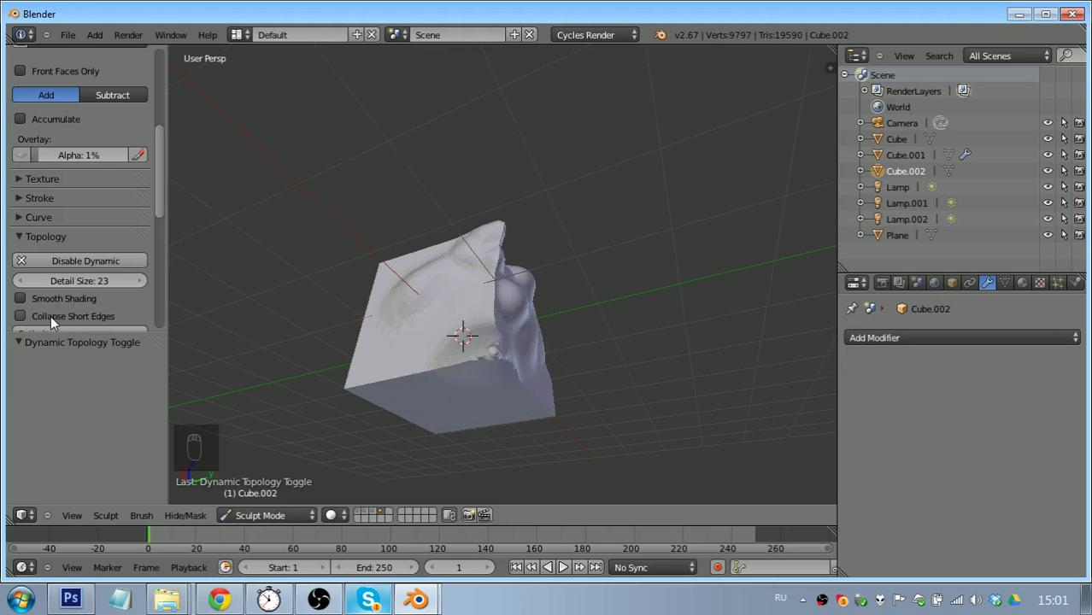
{"action": "left_click_drag", "start_coordinate": [66, 320], "coordinate": [448, 420]}
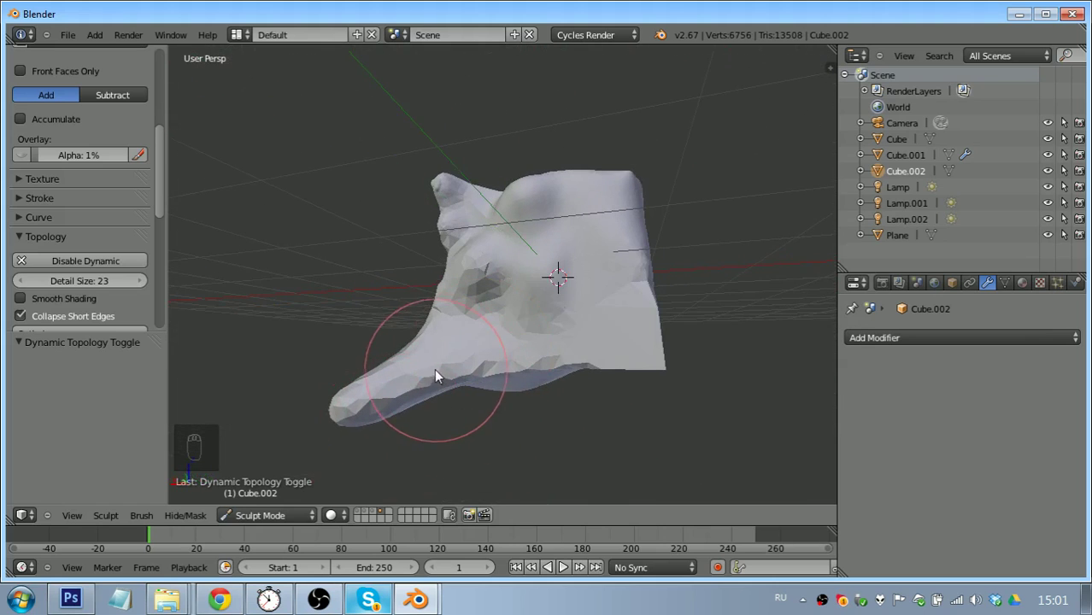
{"action": "left_click_drag", "start_coordinate": [73, 303], "coordinate": [176, 216]}
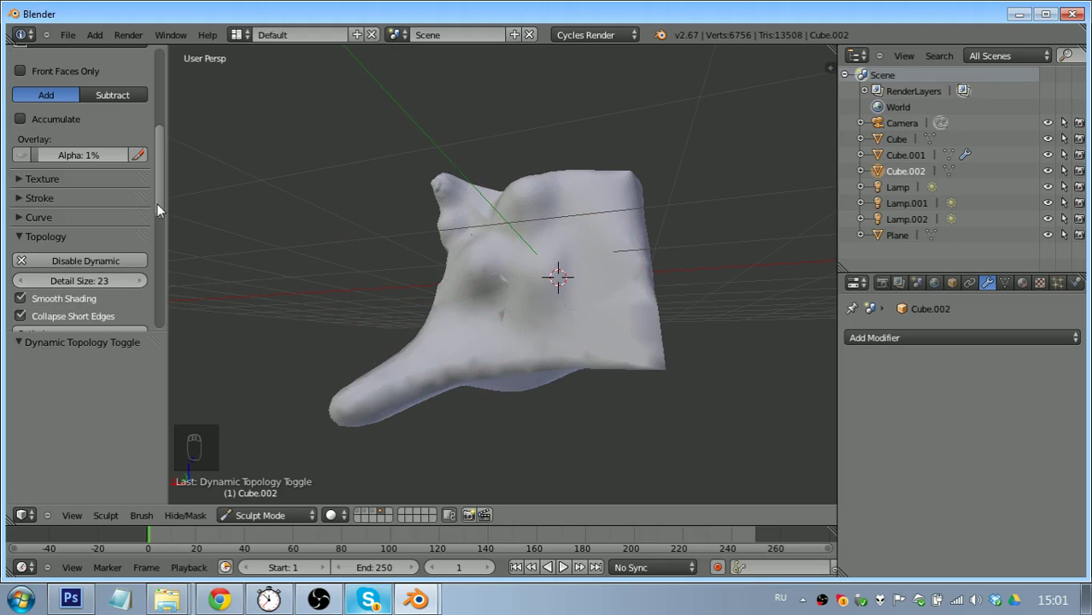
{"action": "left_click_drag", "start_coordinate": [166, 201], "coordinate": [105, 249]}
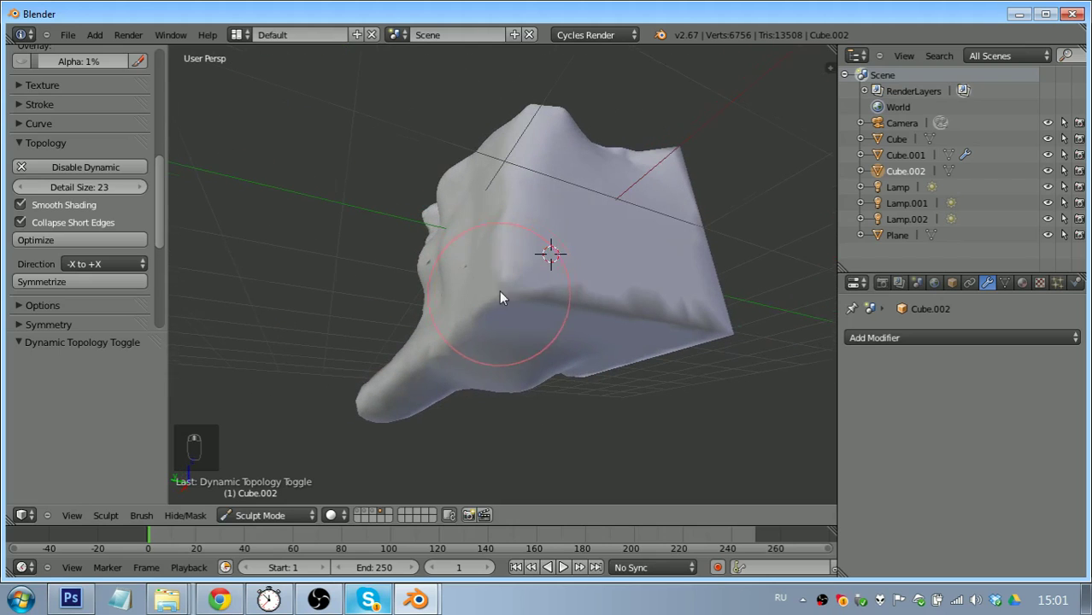
Sculpt the dented front and top-edge bumps, then frame the viewport on the object
{"action": "left_click_drag", "start_coordinate": [525, 269], "coordinate": [463, 294]}
{"action": "middle_click", "coordinate": [477, 296]}
{"action": "left_click_drag", "start_coordinate": [488, 246], "coordinate": [412, 260]}
{"action": "left_click_drag", "start_coordinate": [413, 261], "coordinate": [472, 281]}
{"action": "left_click_drag", "start_coordinate": [481, 283], "coordinate": [532, 263]}
{"action": "key", "text": "z"}
{"action": "key", "text": "z"}
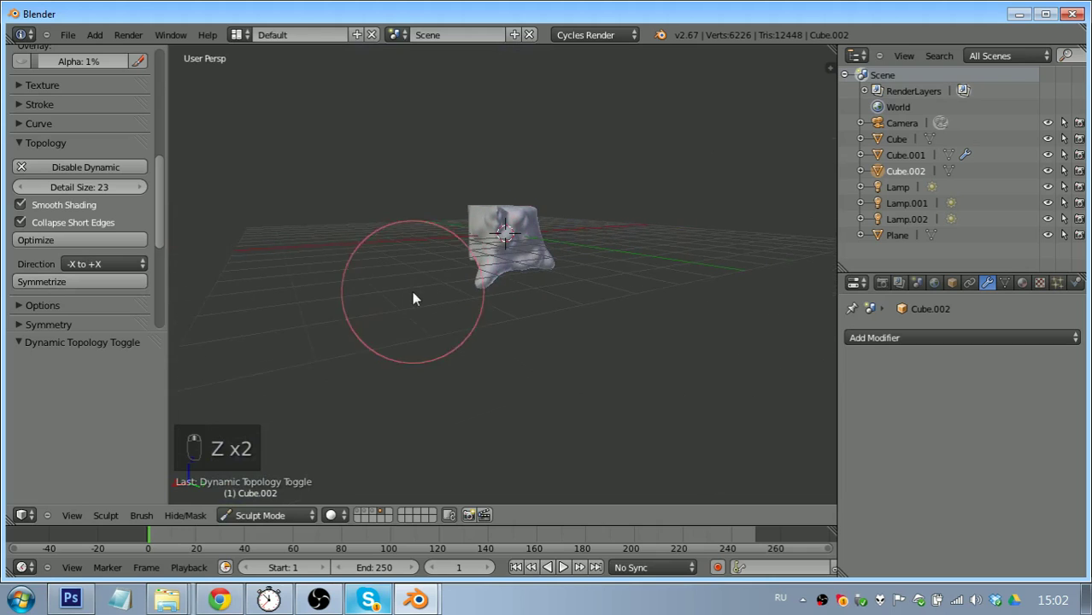
Stretch a long limb out of the left side and a matching limb on the right for a starfish-like shape
{"action": "left_click_drag", "start_coordinate": [119, 290], "coordinate": [108, 267]}
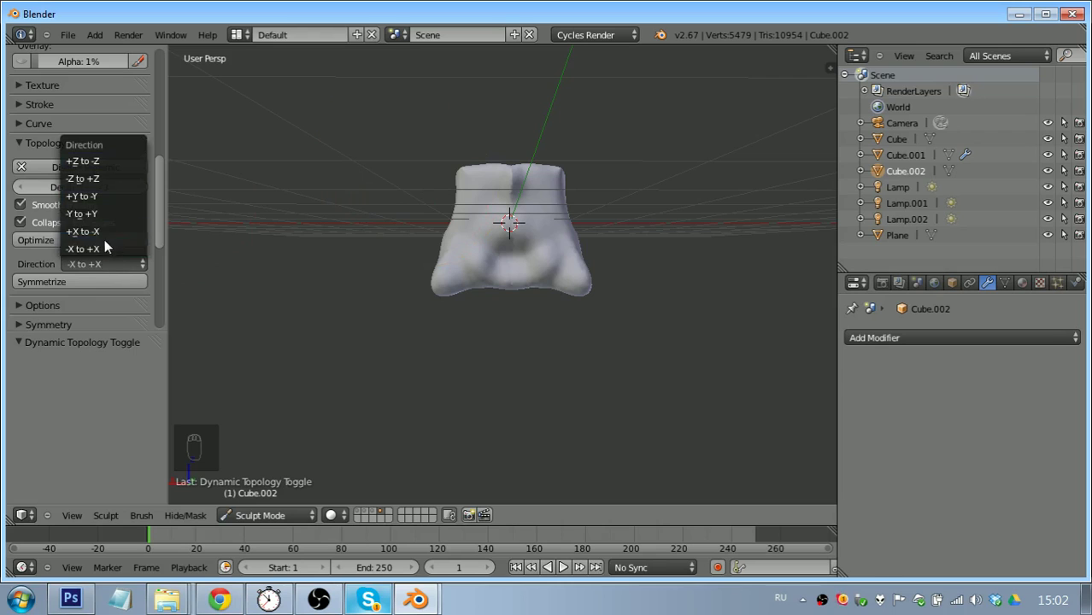
{"action": "key", "text": "ctrl+z"}
{"action": "left_click_drag", "start_coordinate": [98, 268], "coordinate": [111, 237]}
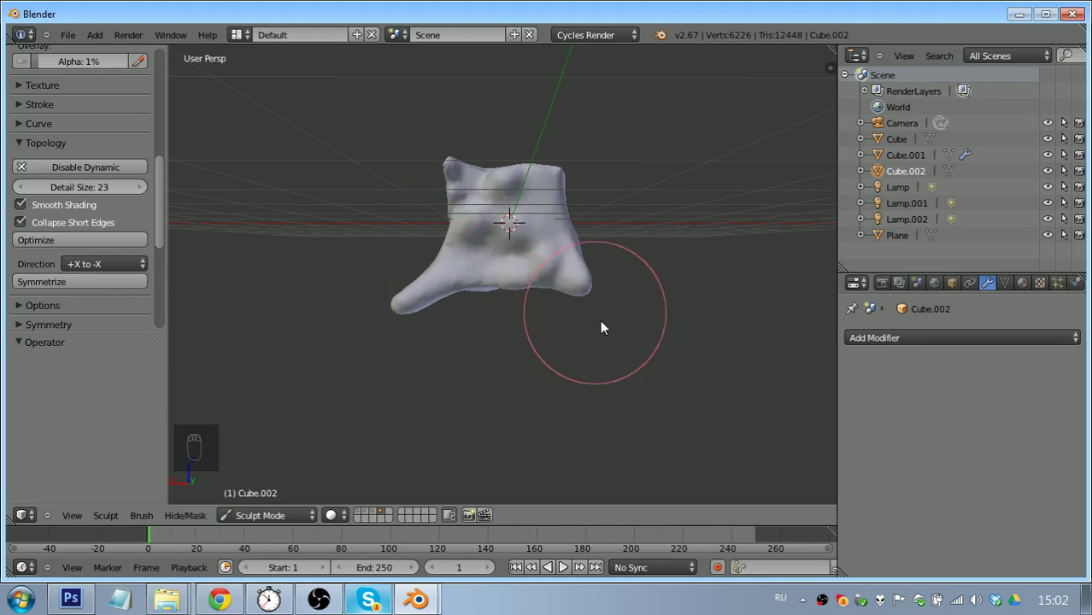
{"action": "left_click_drag", "start_coordinate": [130, 290], "coordinate": [340, 292]}
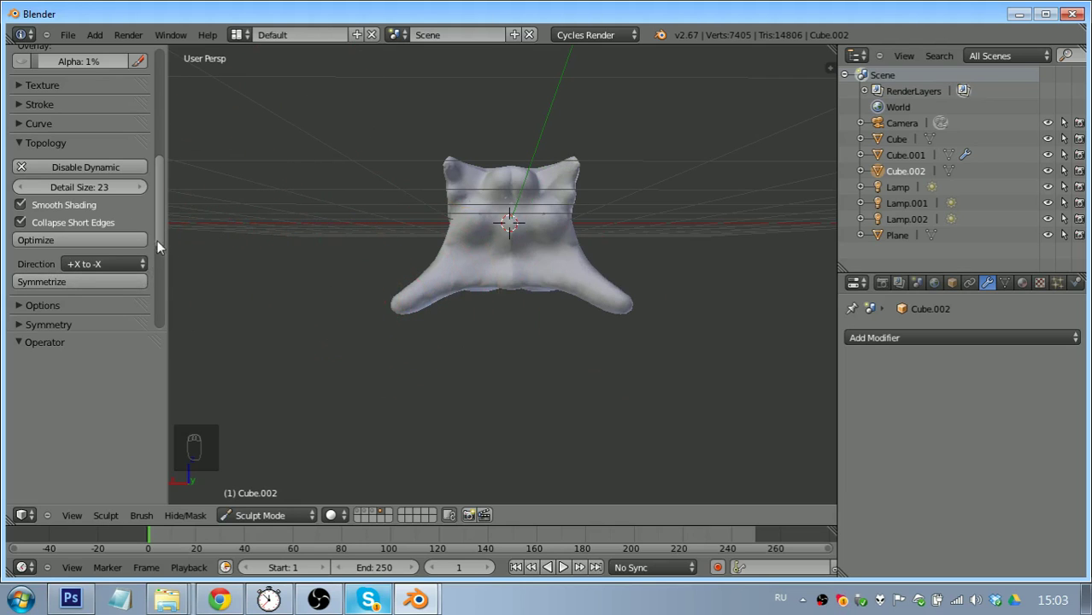
{"action": "left_click_drag", "start_coordinate": [167, 237], "coordinate": [633, 226]}
{"action": "key", "text": "f"}
Lower the Dynamic Topology detail size from 23 to 16 and add strokes to the shape's front
{"action": "left_click_drag", "start_coordinate": [563, 233], "coordinate": [582, 242]}
{"action": "left_click_drag", "start_coordinate": [569, 193], "coordinate": [65, 201]}
{"action": "key", "text": "f"}
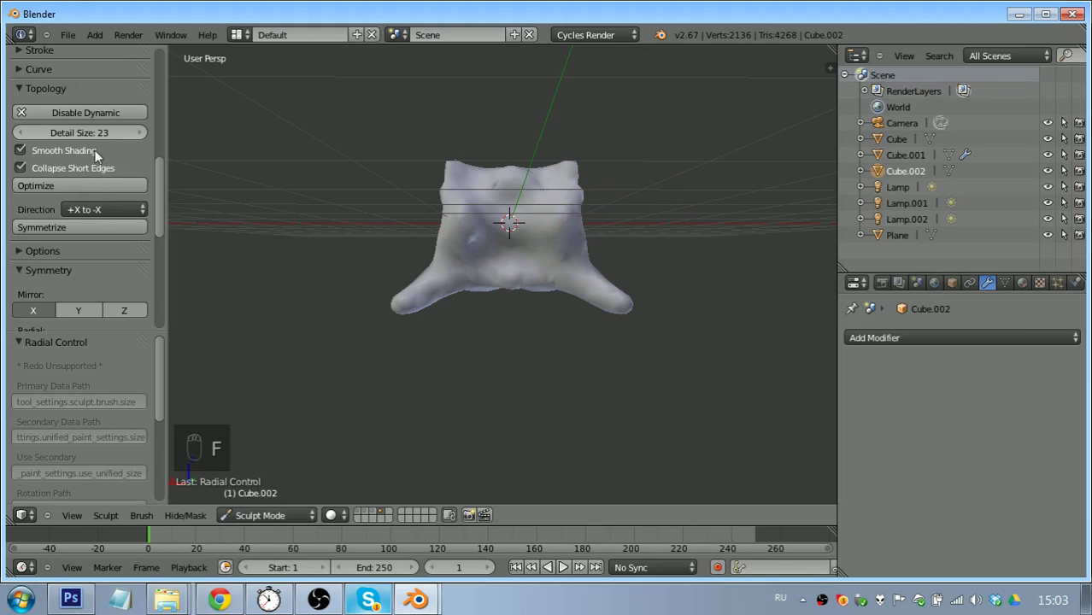
{"action": "left_click_drag", "start_coordinate": [102, 136], "coordinate": [531, 208]}
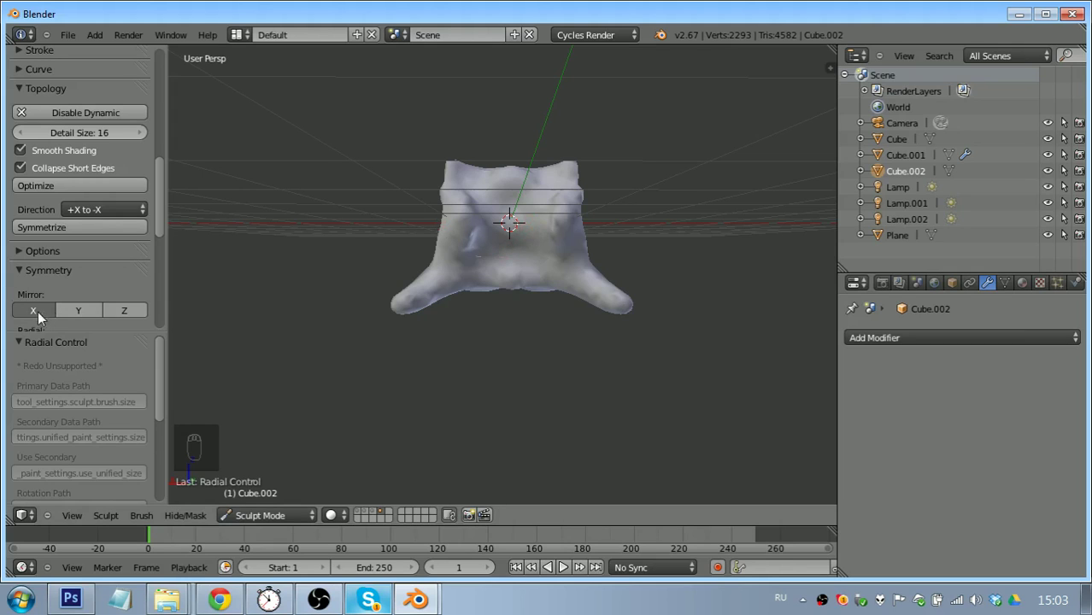
{"action": "left_click_drag", "start_coordinate": [44, 318], "coordinate": [169, 219]}
{"action": "left_click_drag", "start_coordinate": [165, 226], "coordinate": [186, 206]}
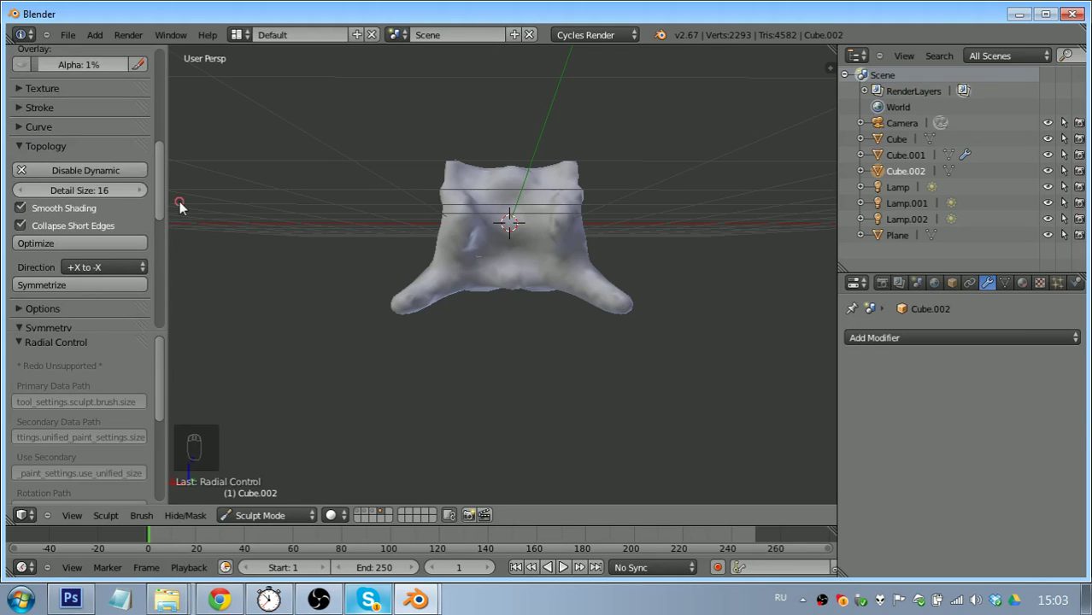
Inspect the triangulated mesh in Edit Mode, select all of it, and return to Sculpt Mode
{"action": "left_click_drag", "start_coordinate": [444, 274], "coordinate": [587, 241]}
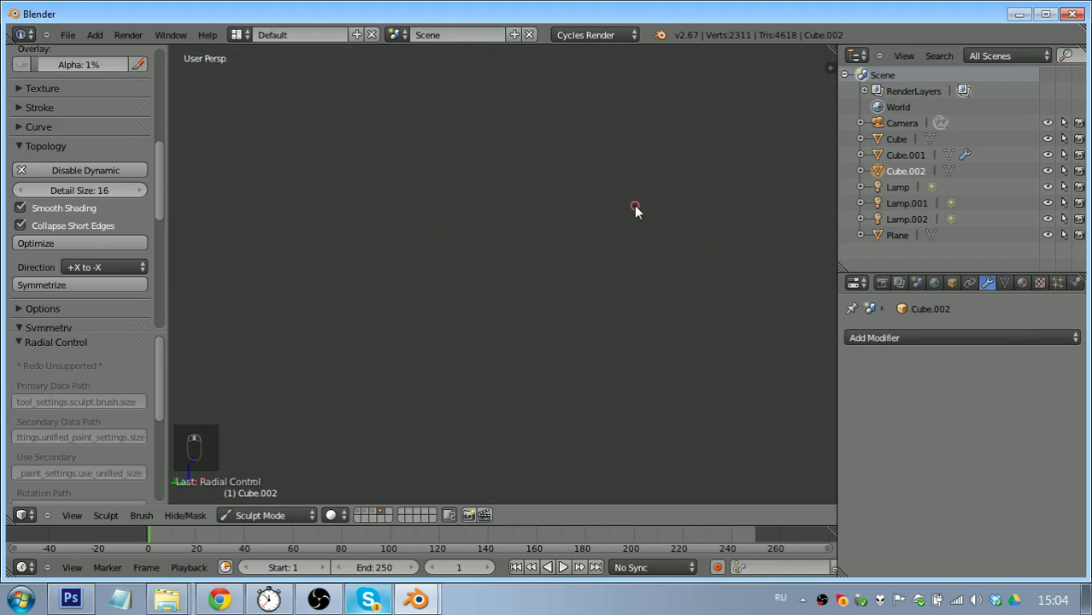
{"action": "key", "text": "Tab"}
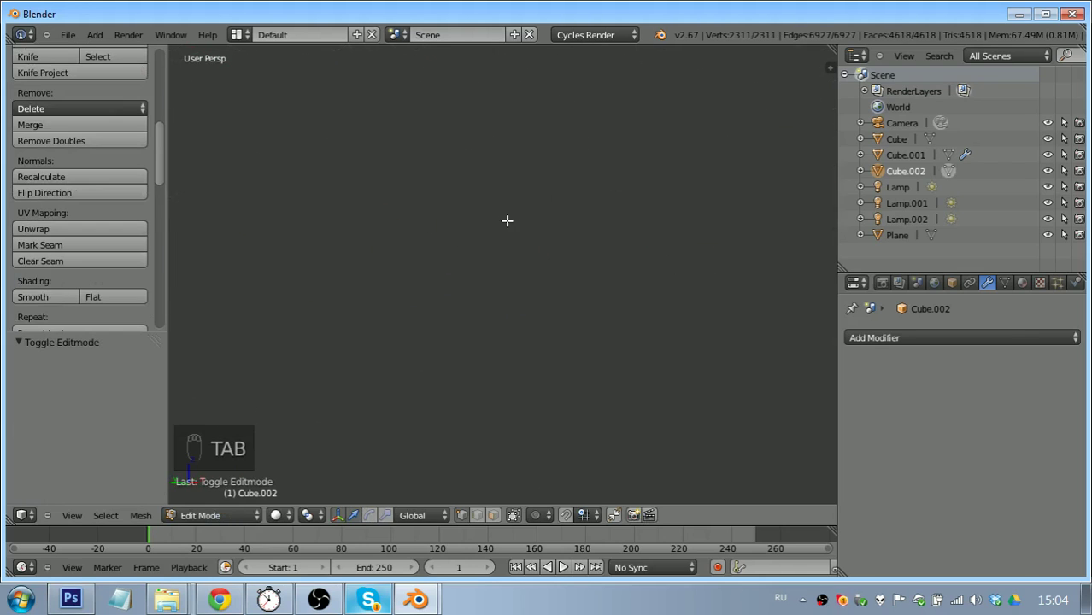
{"action": "key", "text": "KP_Decimal"}
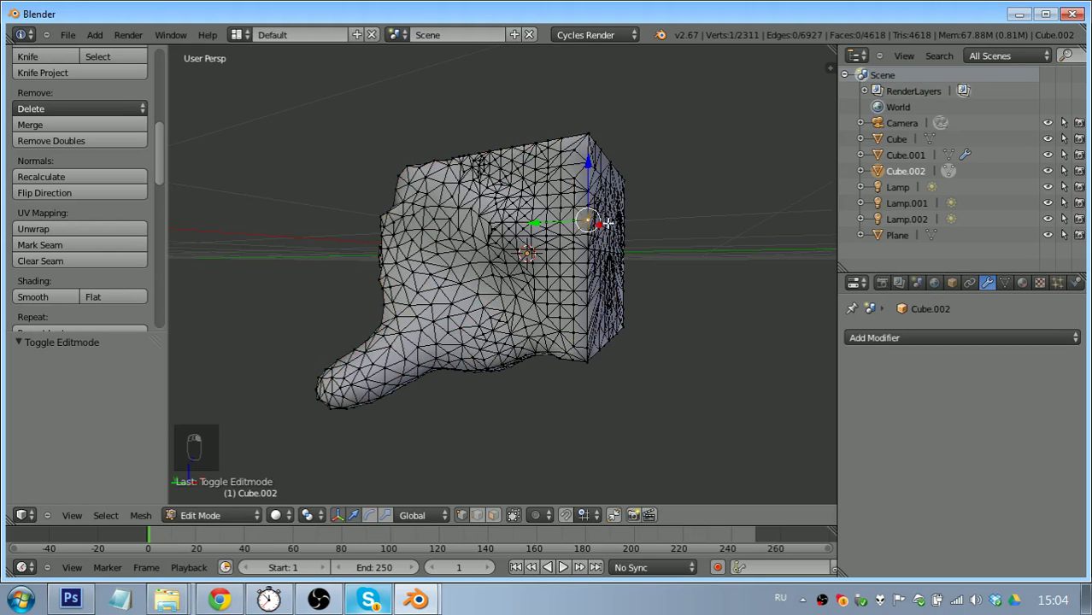
{"action": "key", "text": "a"}
{"action": "key", "text": "a"}
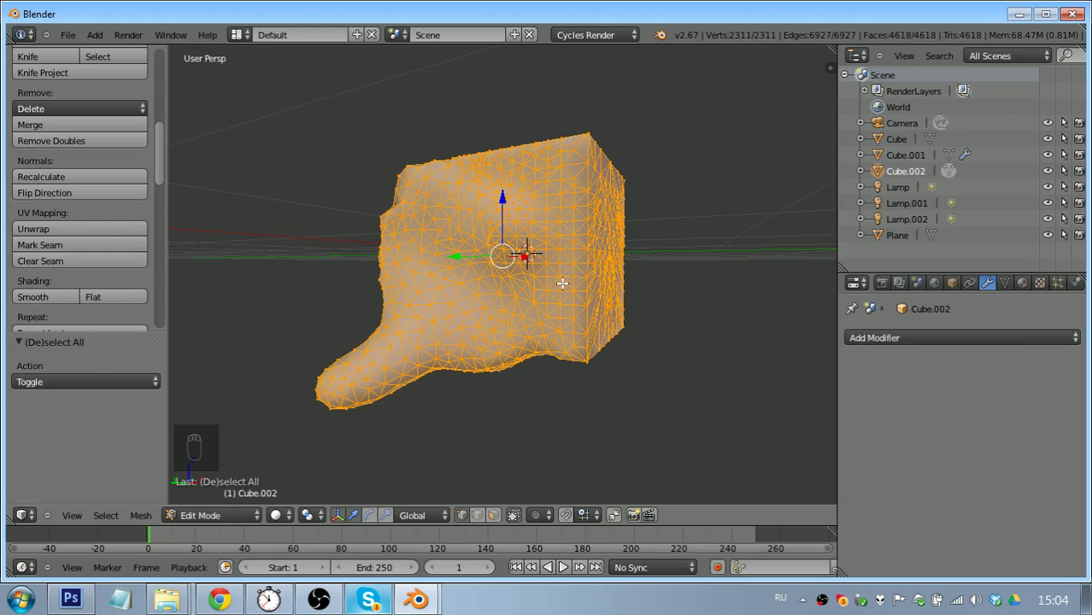
{"action": "key", "text": "Tab"}
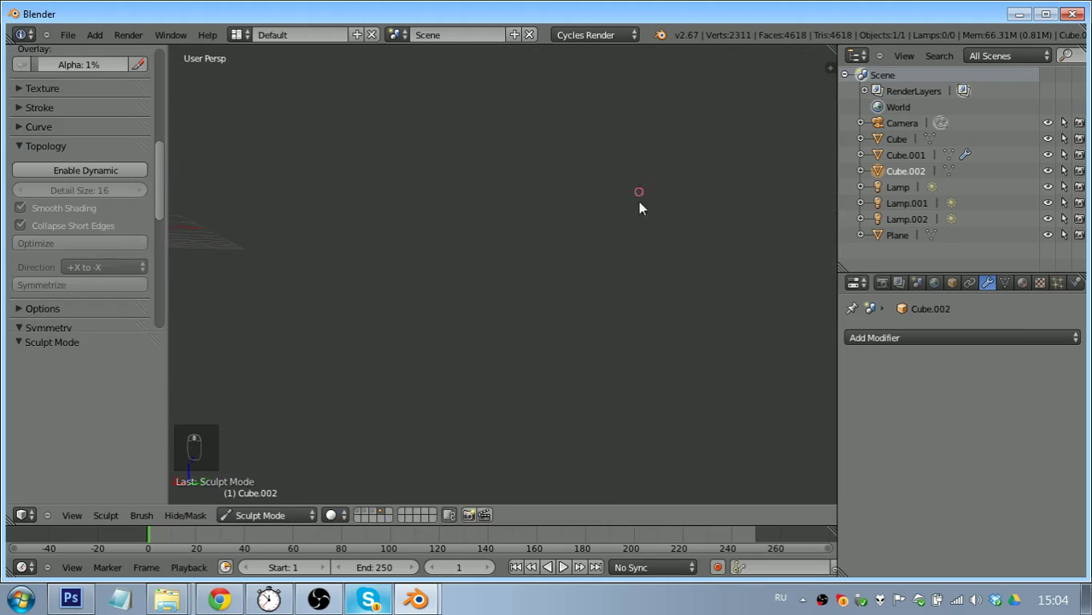
Check the mesh again in Edit Mode, deselect all vertices, and go back to Sculpt Mode
{"action": "key", "text": "Tab"}
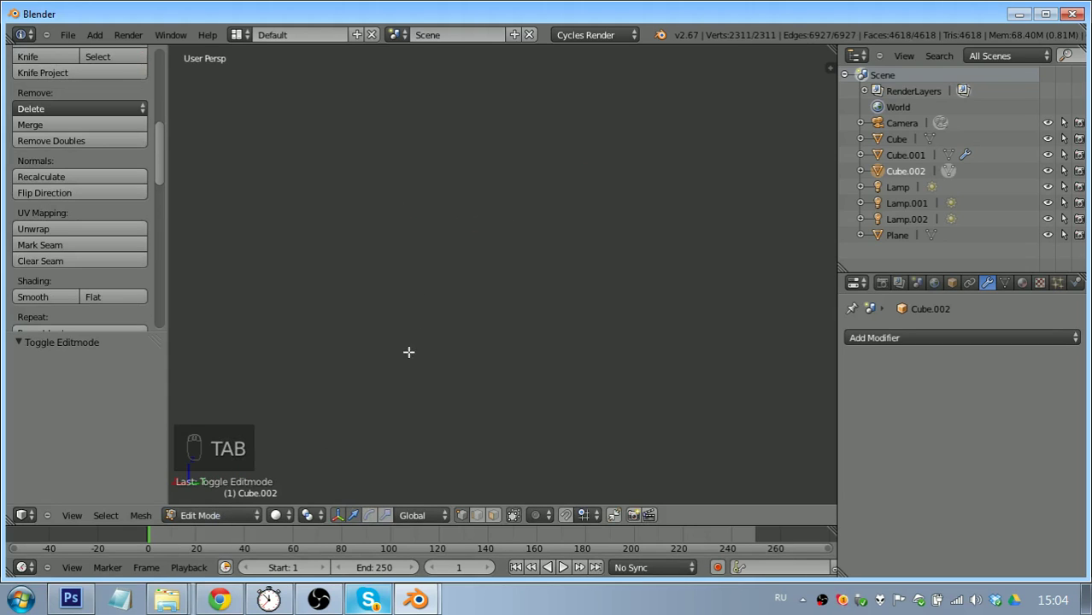
{"action": "key", "text": "KP_Decimal"}
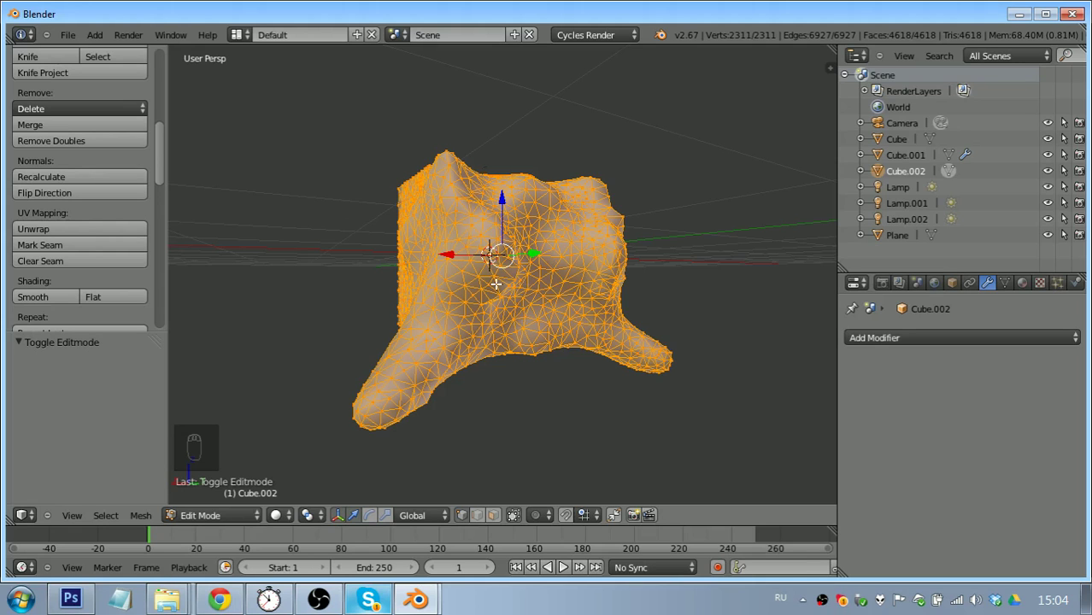
{"action": "key", "text": "a"}
{"action": "key", "text": "a"}
{"action": "key", "text": "a"}
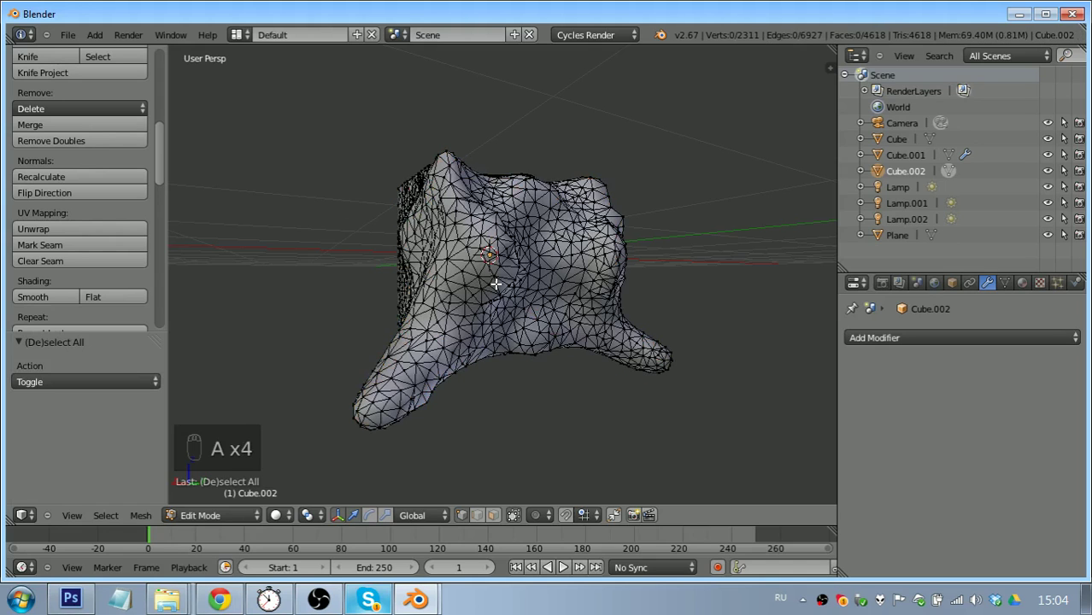
{"action": "key", "text": "Tab"}
{"action": "key", "text": "Tab"}
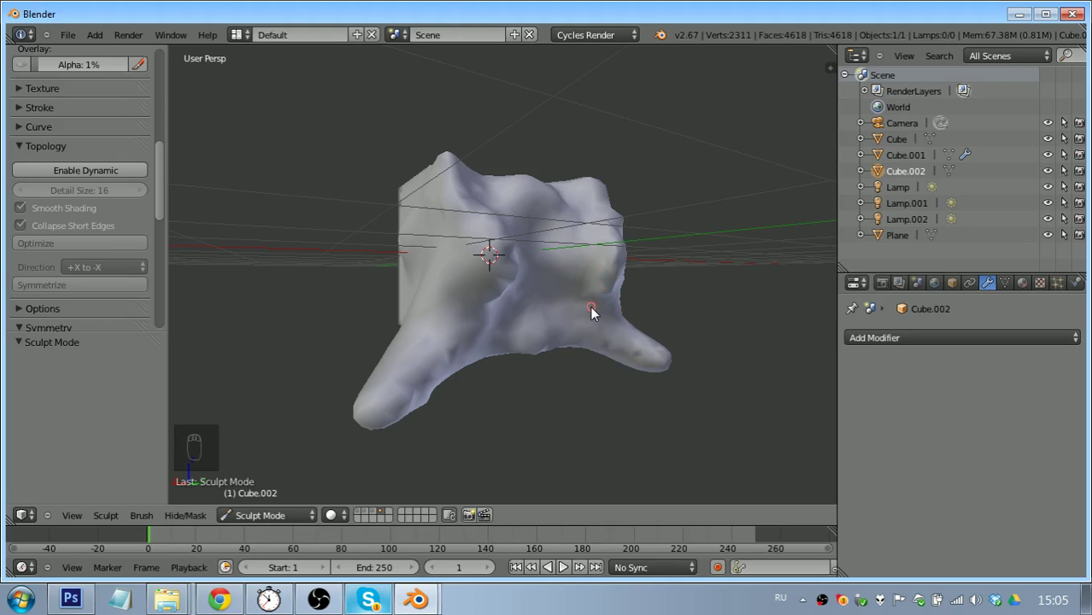
Activate the Grab sculpt brush and enlarge its radius to span the model's left side
{"action": "left_click_drag", "start_coordinate": [558, 306], "coordinate": [526, 262]}
{"action": "left_click_drag", "start_coordinate": [526, 263], "coordinate": [397, 223]}
{"action": "key", "text": "g"}
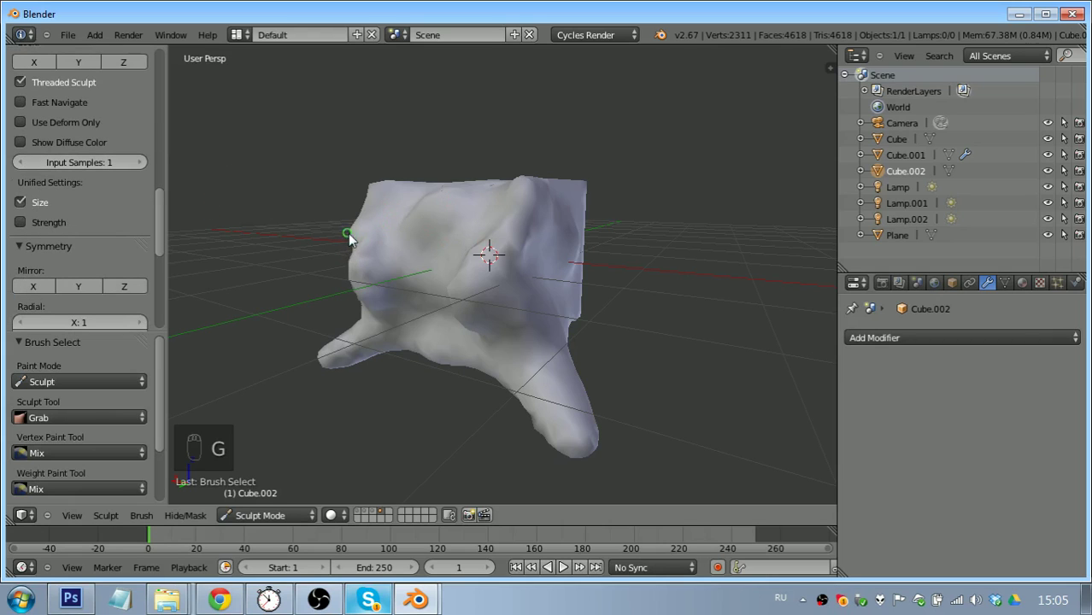
{"action": "key", "text": "f"}
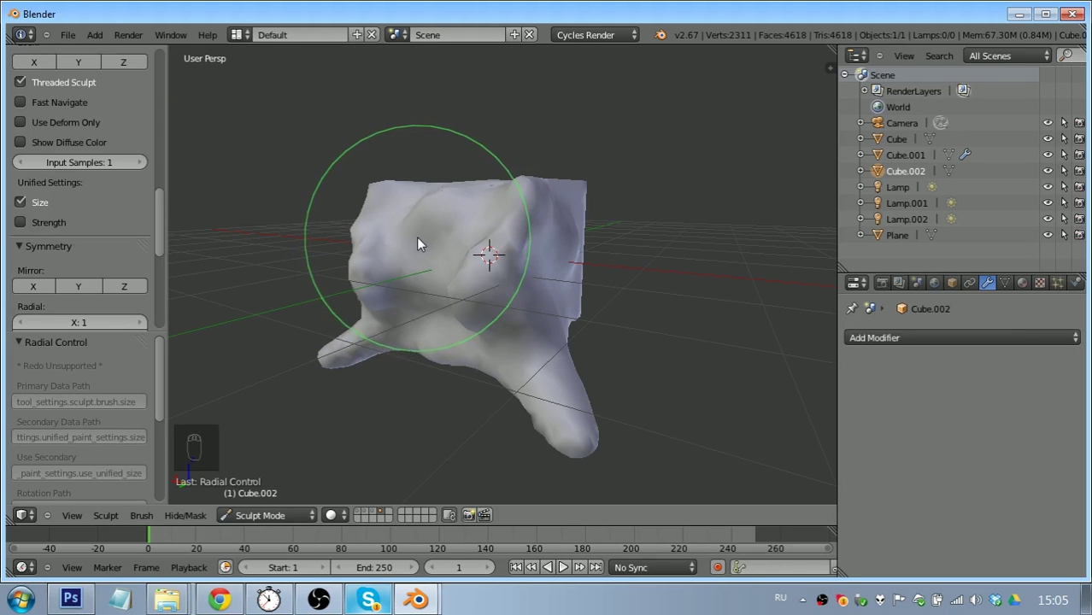
Switch to the Smooth brush with its own radius, then back to Grab
{"action": "key", "text": "s"}
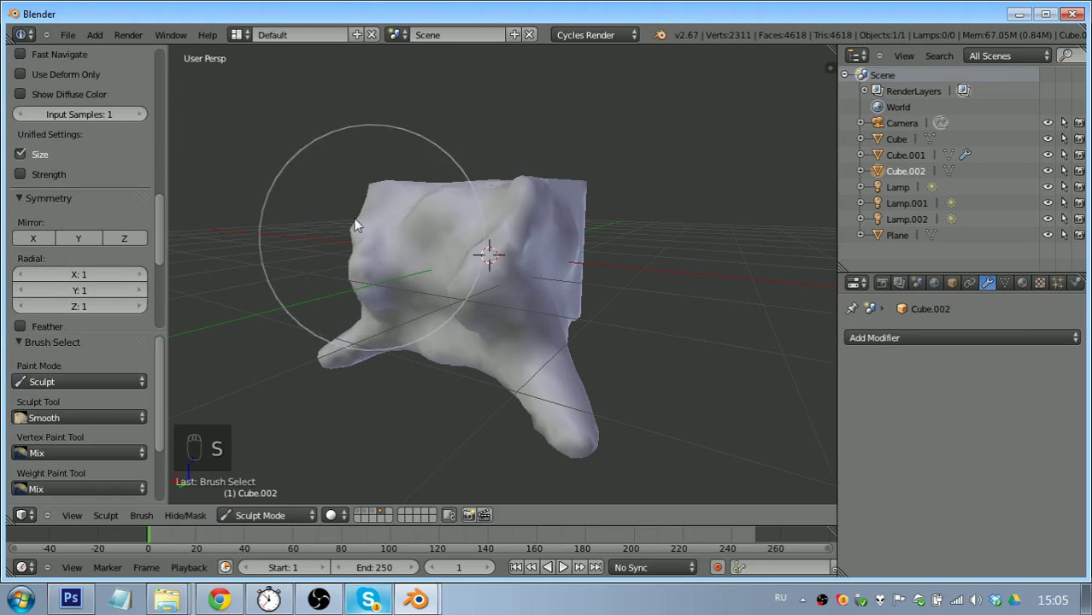
{"action": "left_click_drag", "start_coordinate": [28, 163], "coordinate": [388, 268]}
{"action": "key", "text": "f"}
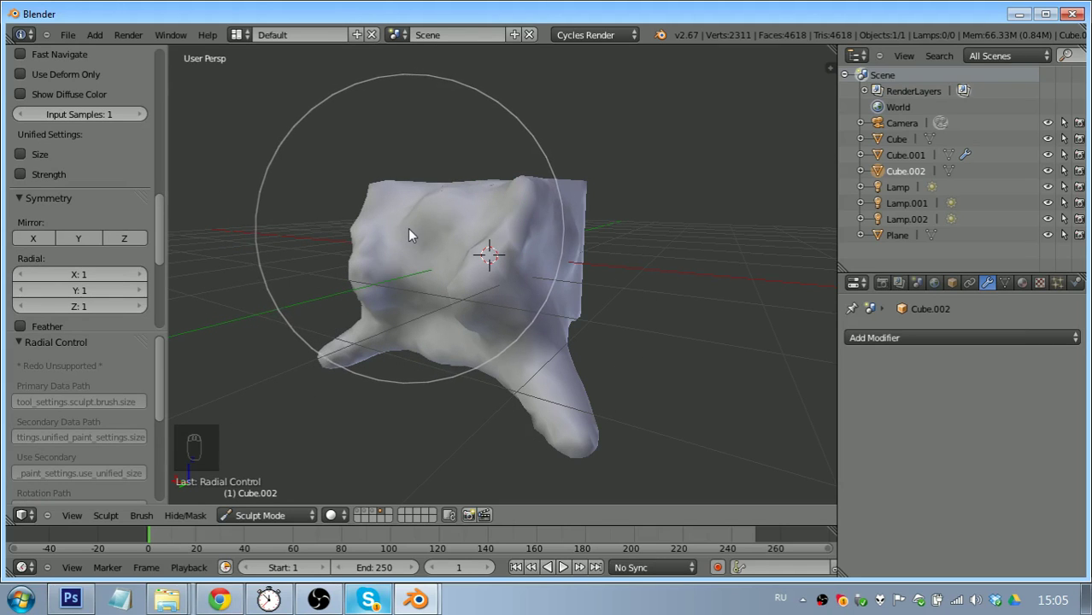
{"action": "key", "text": "g"}
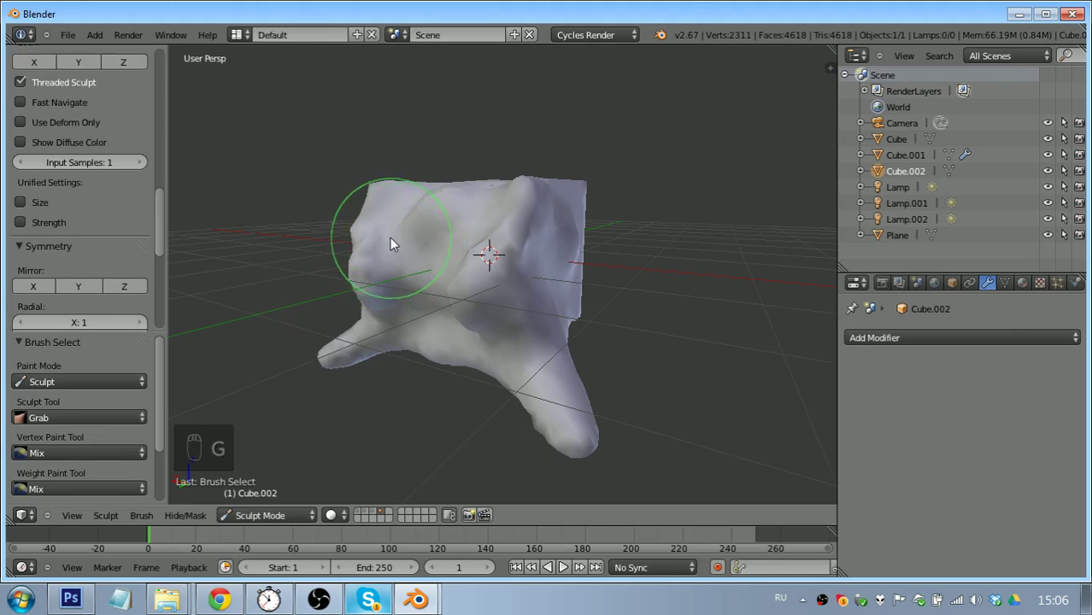
Enable Unified Size and Strength across brushes and resize the Grab and Smooth radii
{"action": "left_click_drag", "start_coordinate": [26, 209], "coordinate": [138, 228]}
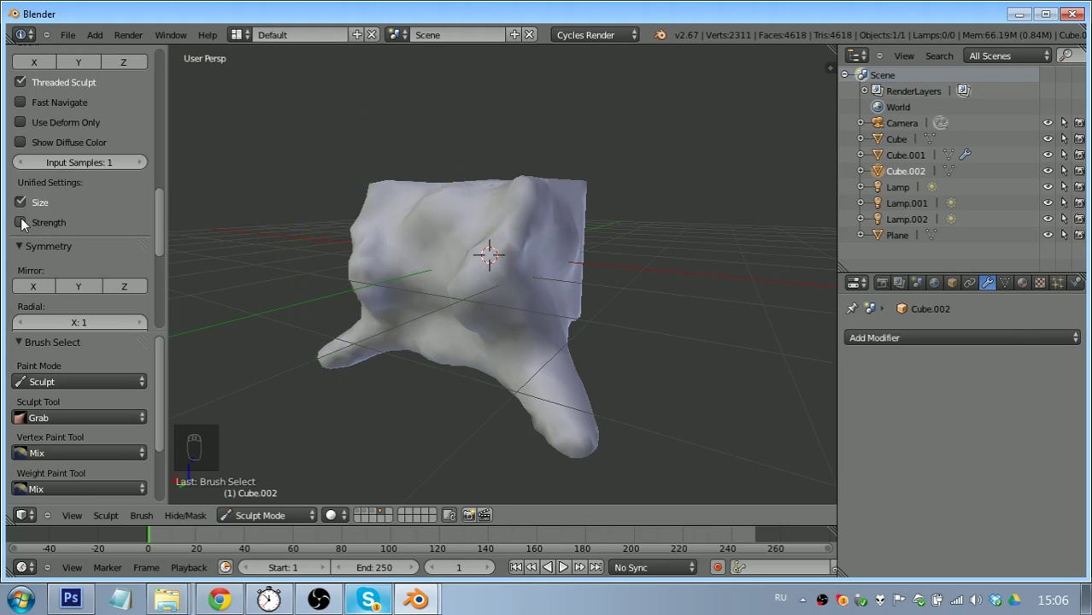
{"action": "left_click_drag", "start_coordinate": [26, 227], "coordinate": [463, 269]}
{"action": "key", "text": "shift+f"}
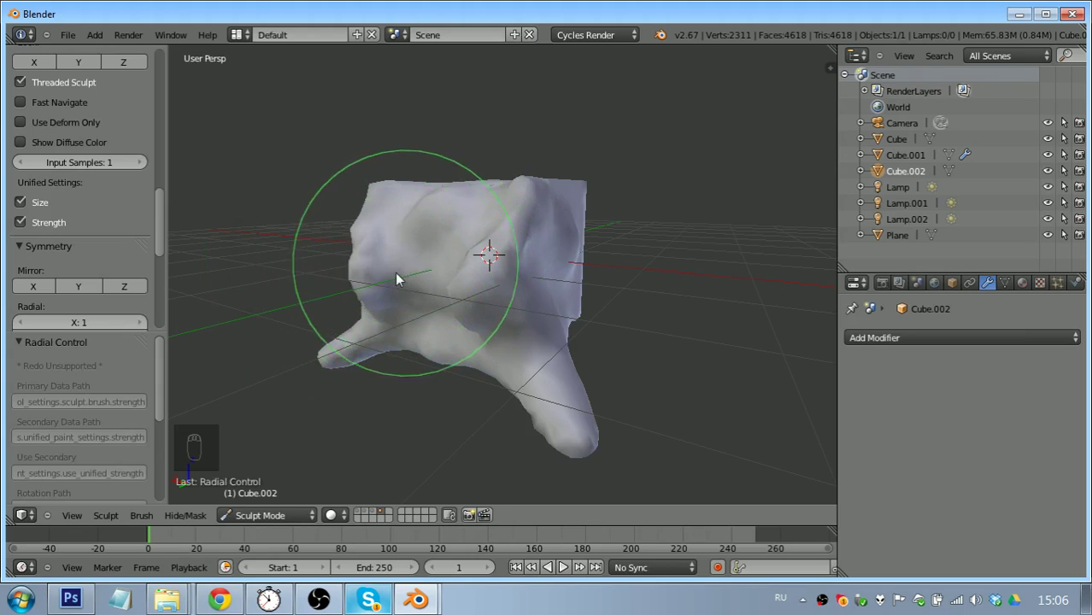
{"action": "key", "text": "s"}
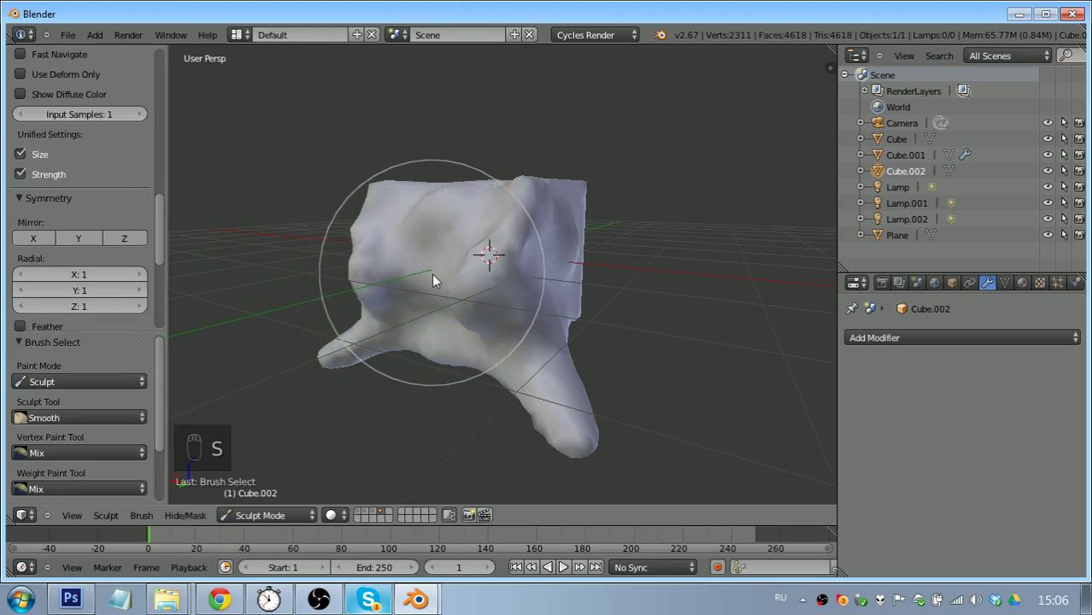
{"action": "key", "text": "shift+f"}
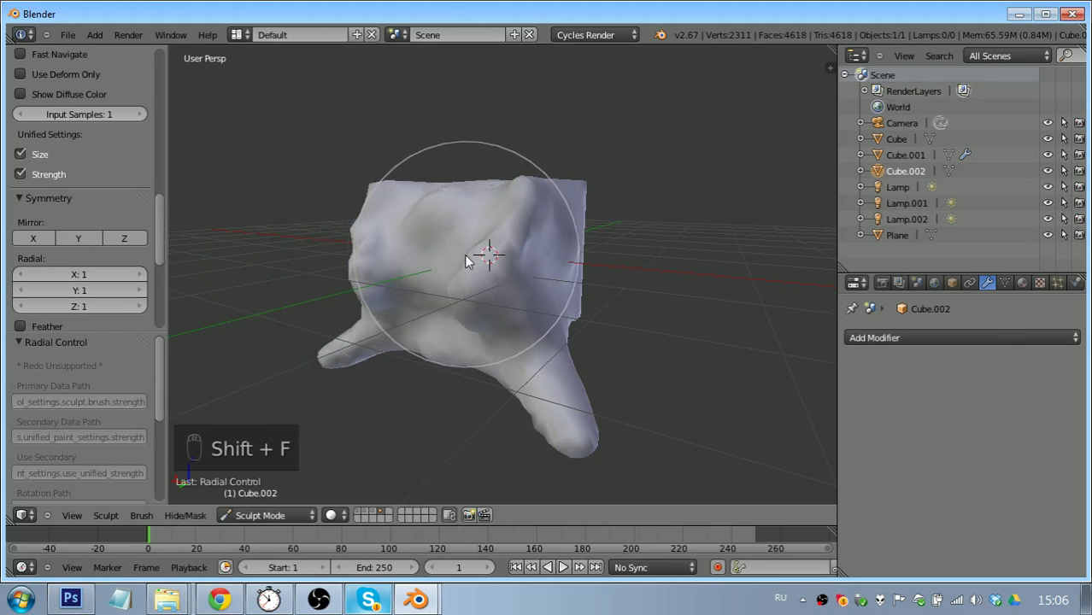